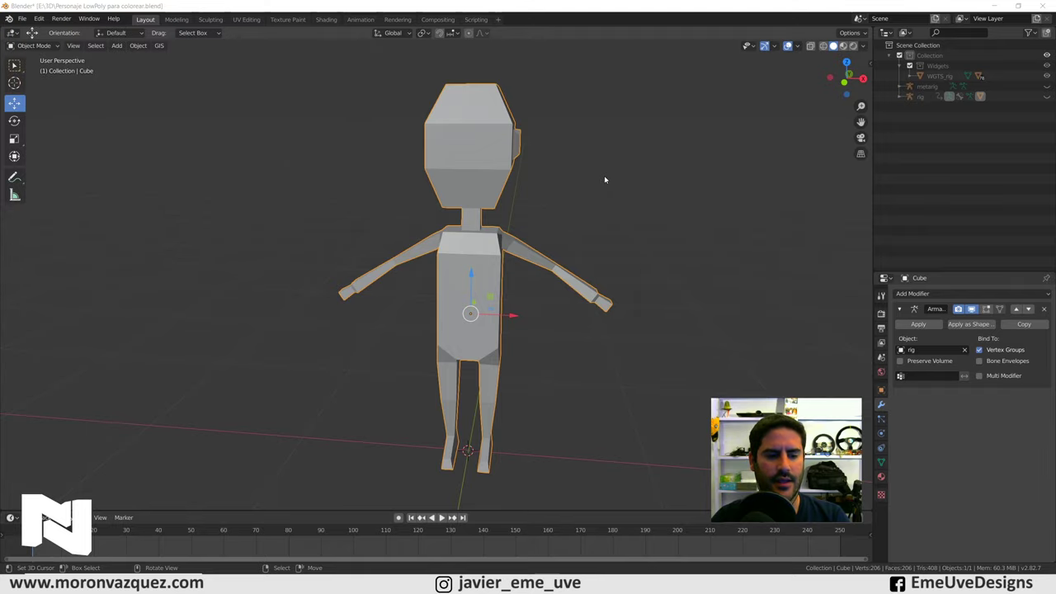
# Orbit around the character to inspect it before assigning the palette material.
pyautogui.middleClick(608, 186)
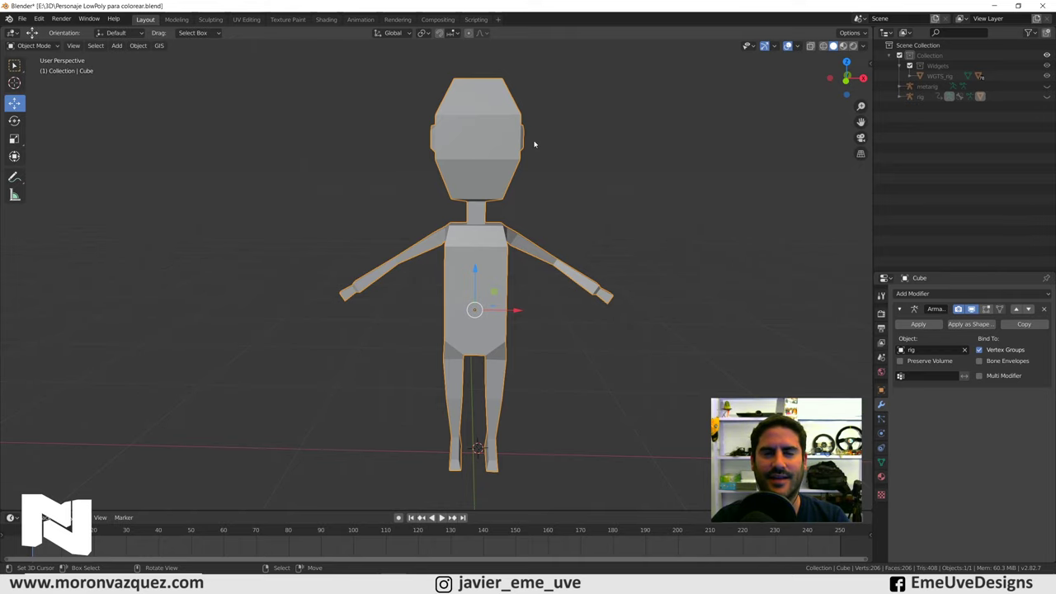
pyautogui.middleClick(537, 165)
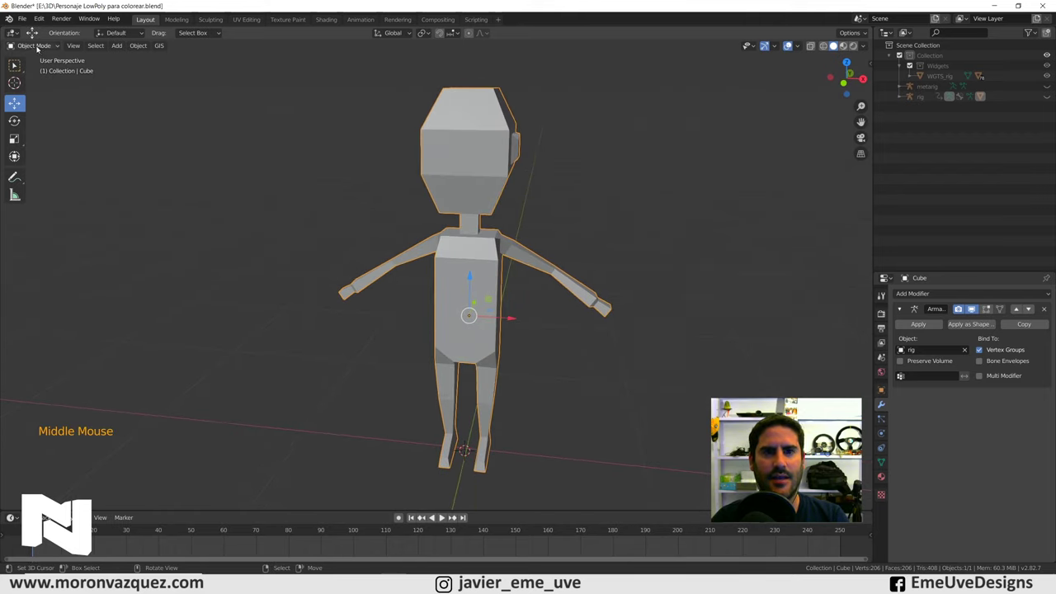
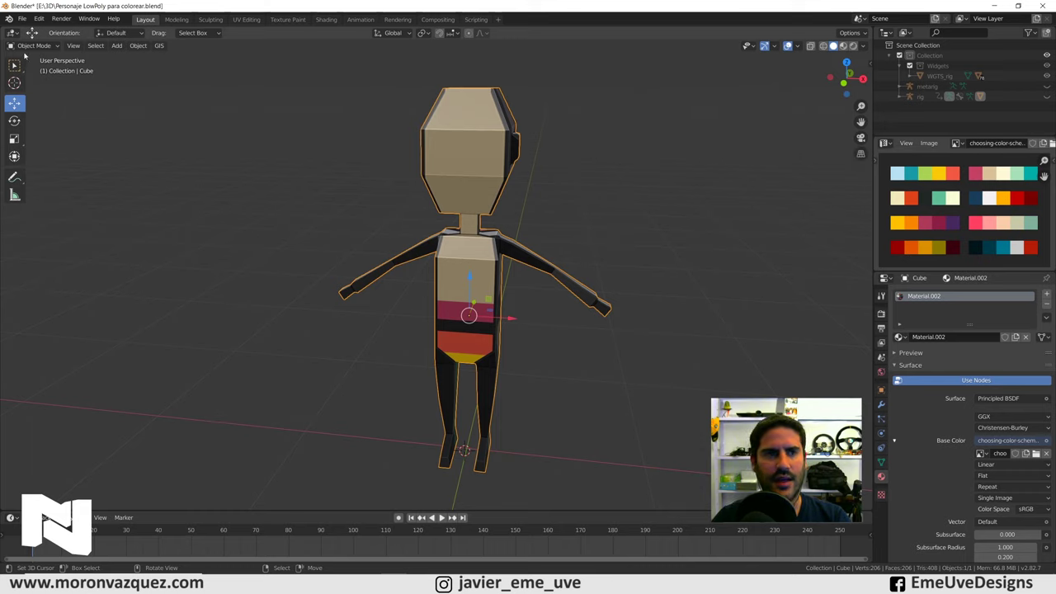
# Select all faces and UVs, shrink the UVs to a point and move them onto the skin-tone swatch.
pyautogui.click(30, 47)
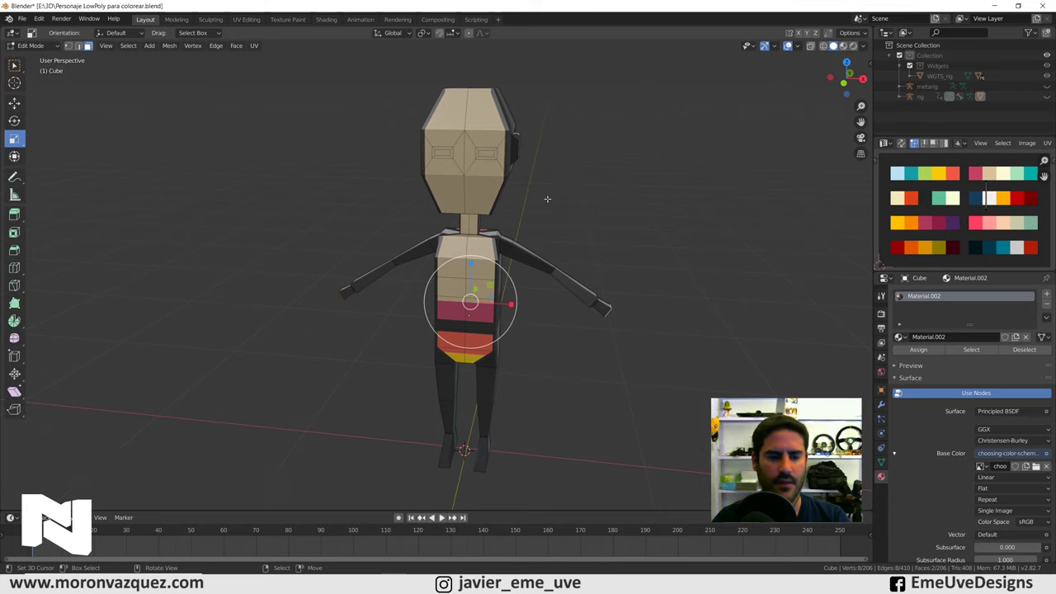
pyautogui.press('a')
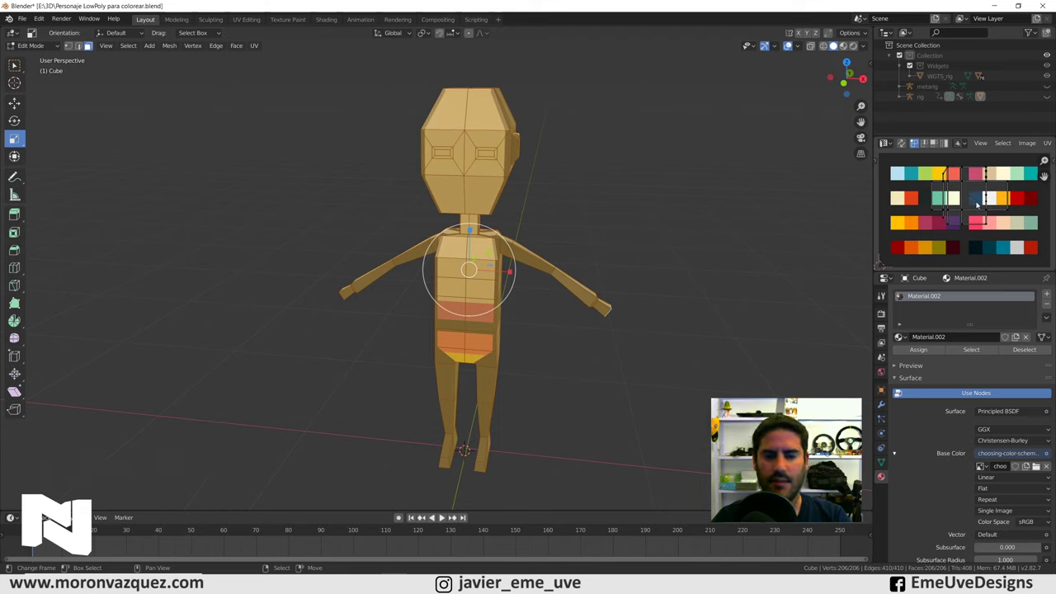
pyautogui.press('a')
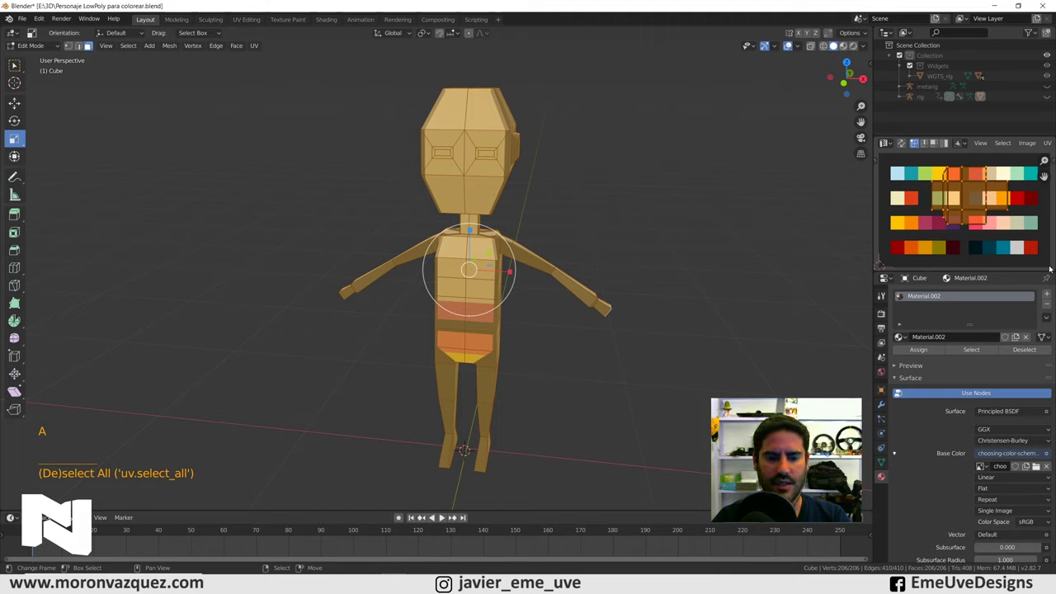
pyautogui.press('s')
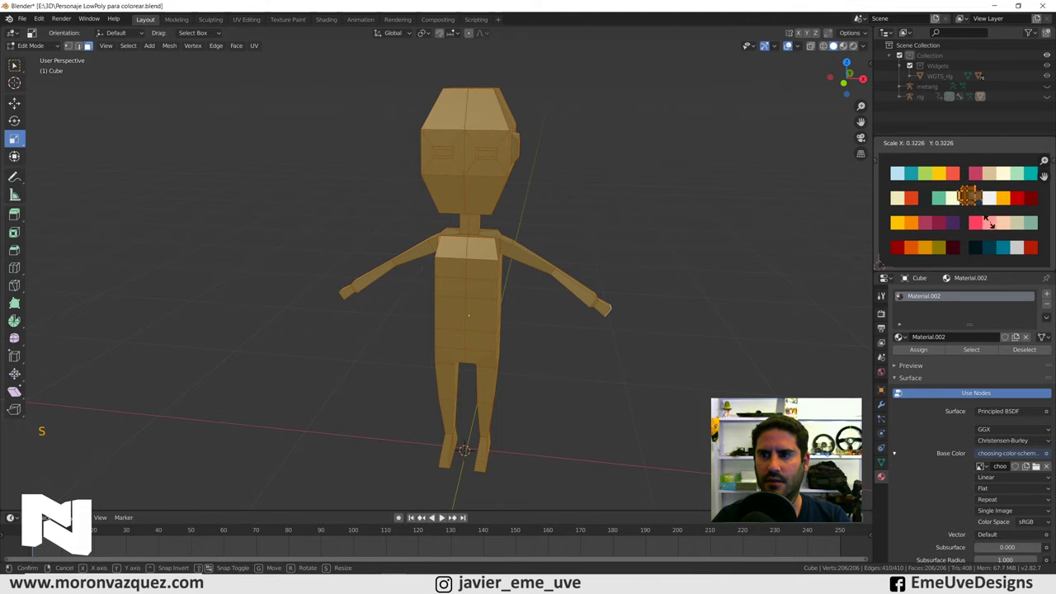
pyautogui.press('s')
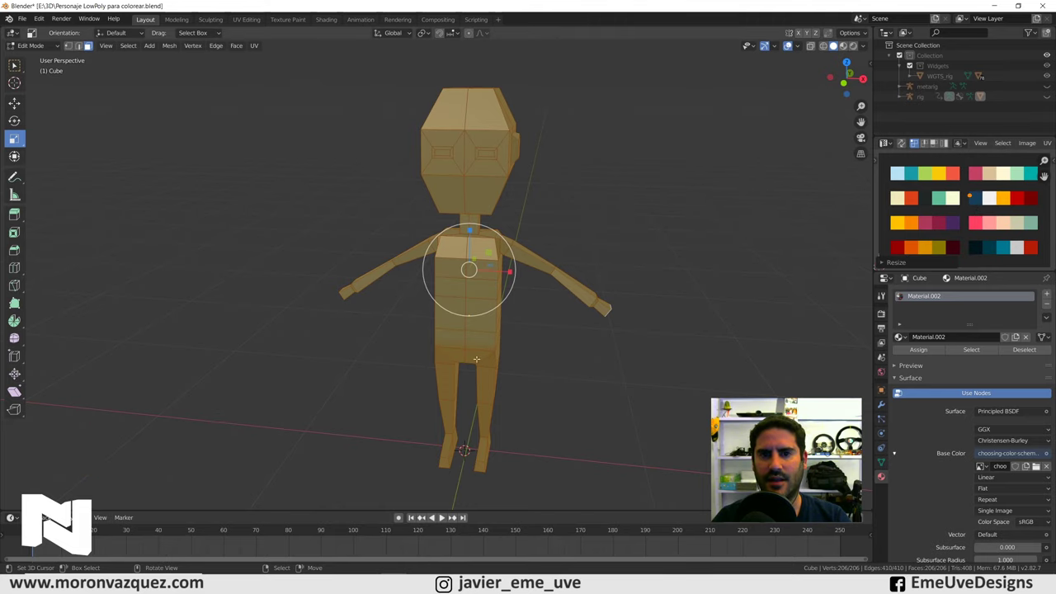
pyautogui.press('g')
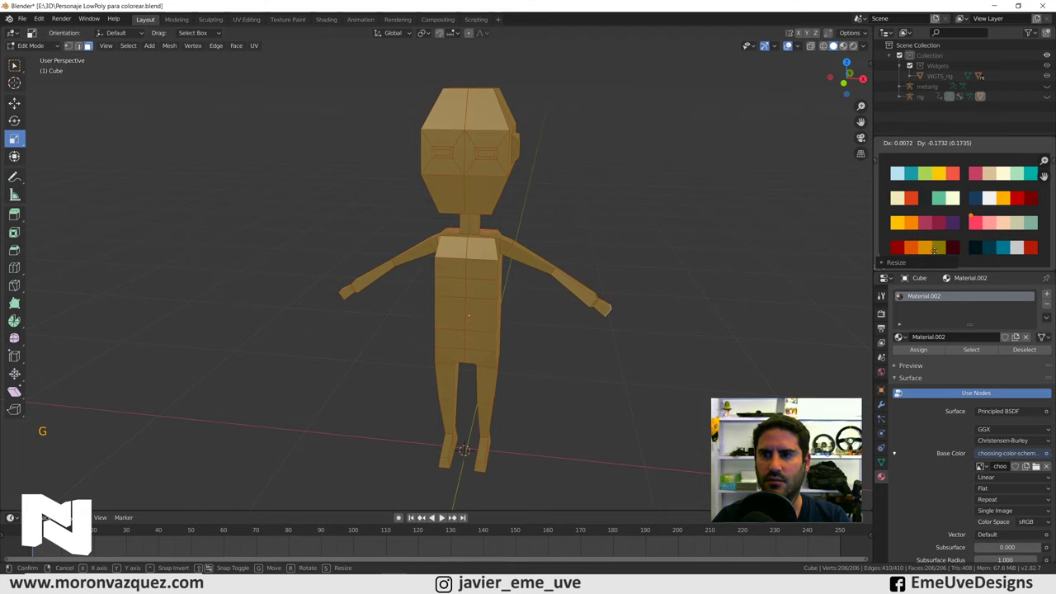
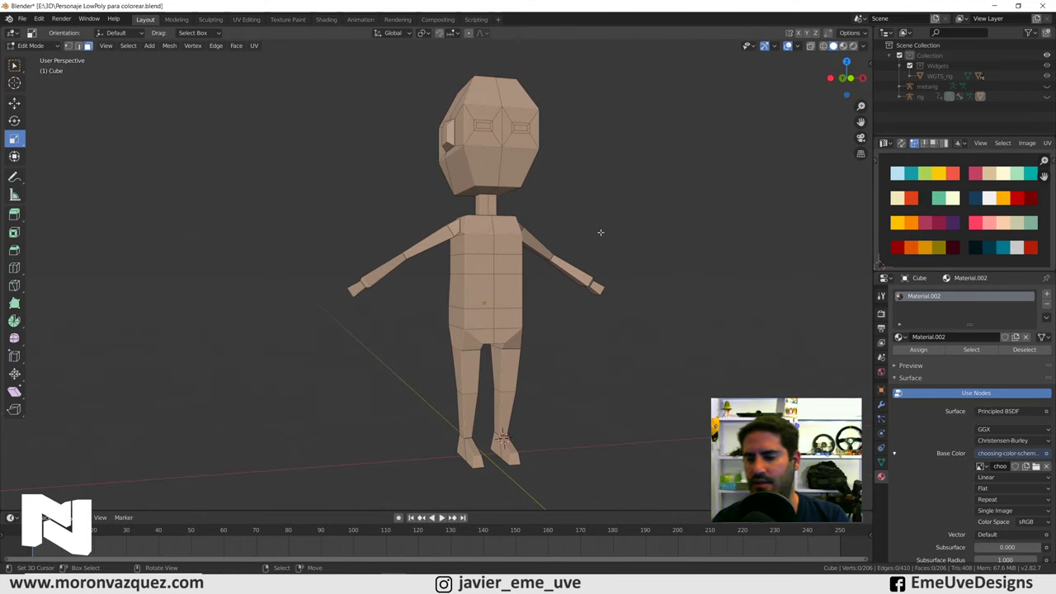
# Box-select the leg faces from front view and move their UVs onto the dark blue swatch.
pyautogui.press('KP_1')
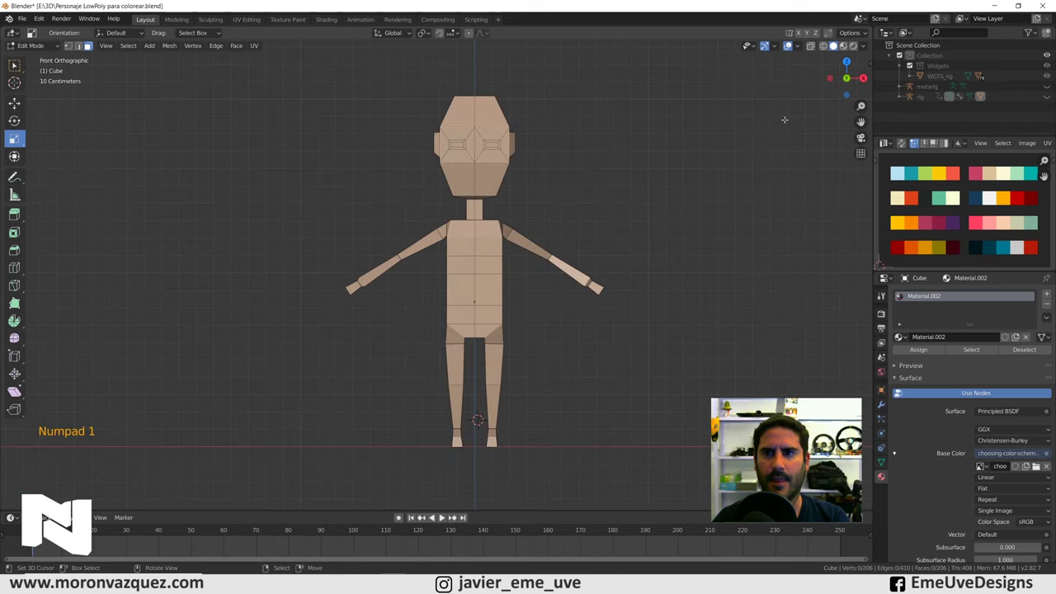
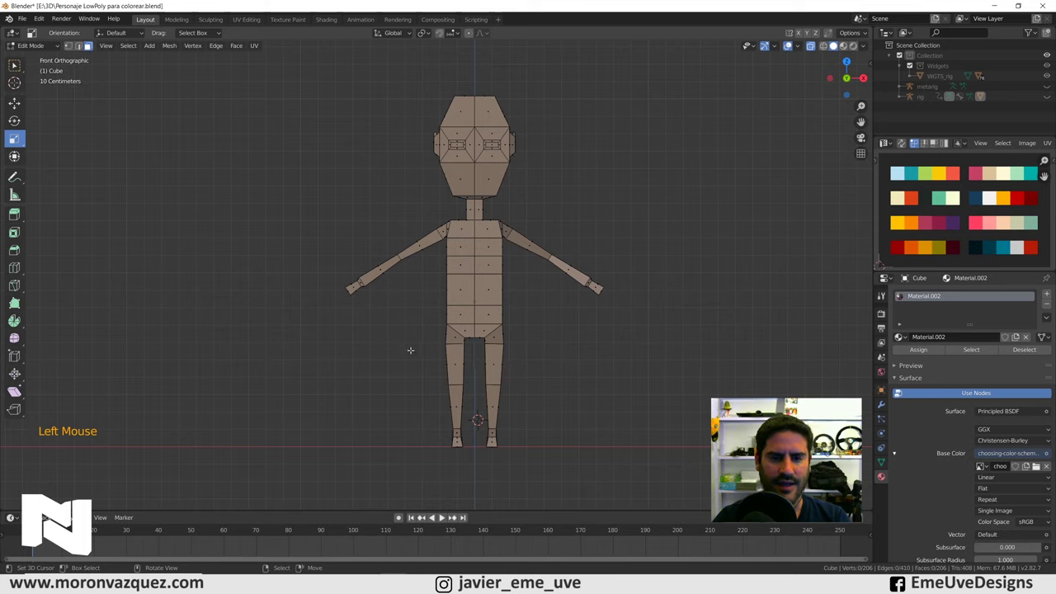
pyautogui.press('b')
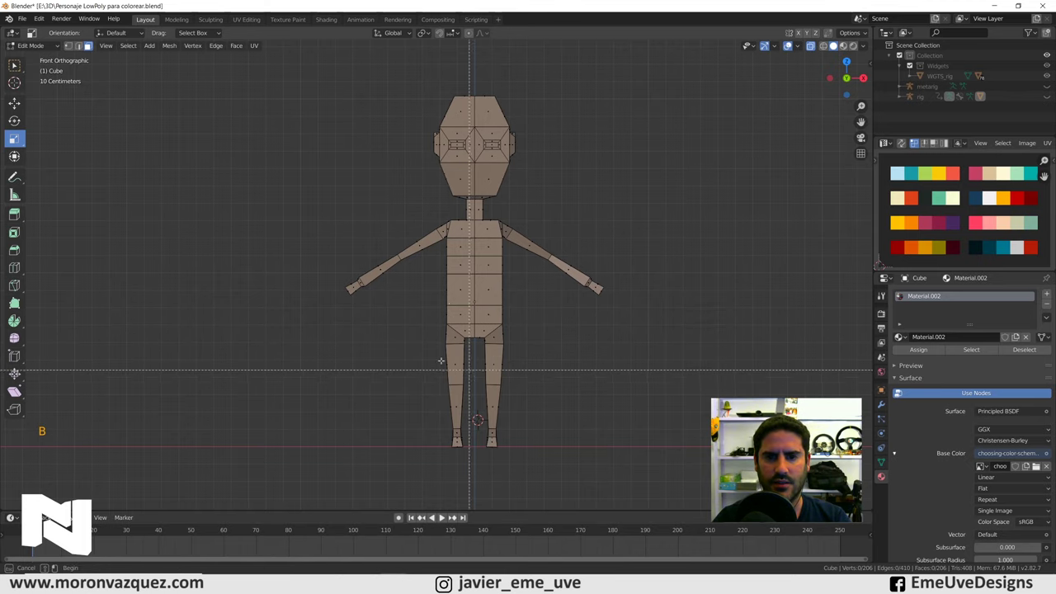
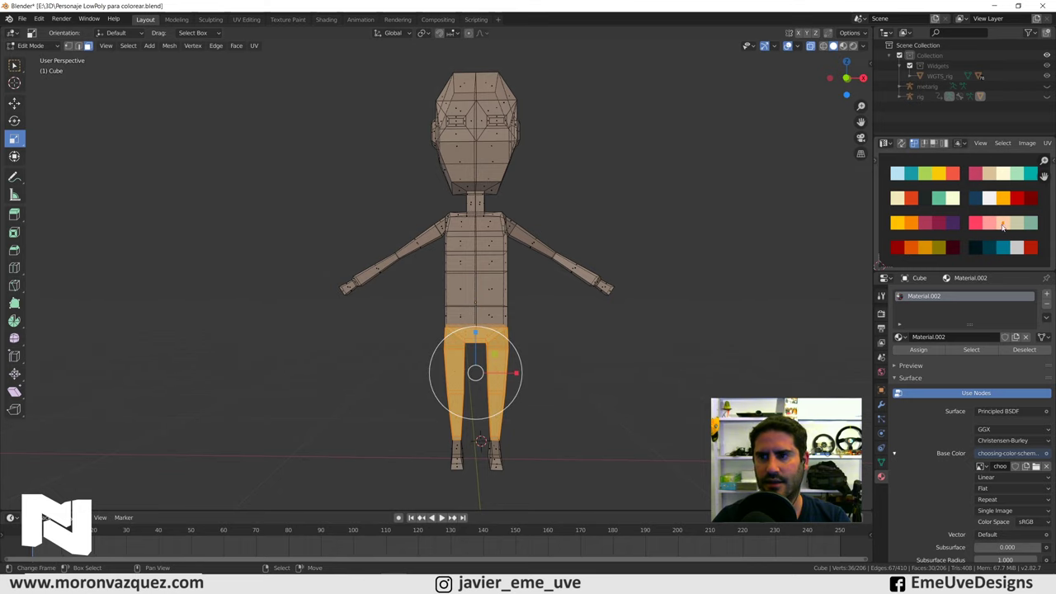
pyautogui.press('g')
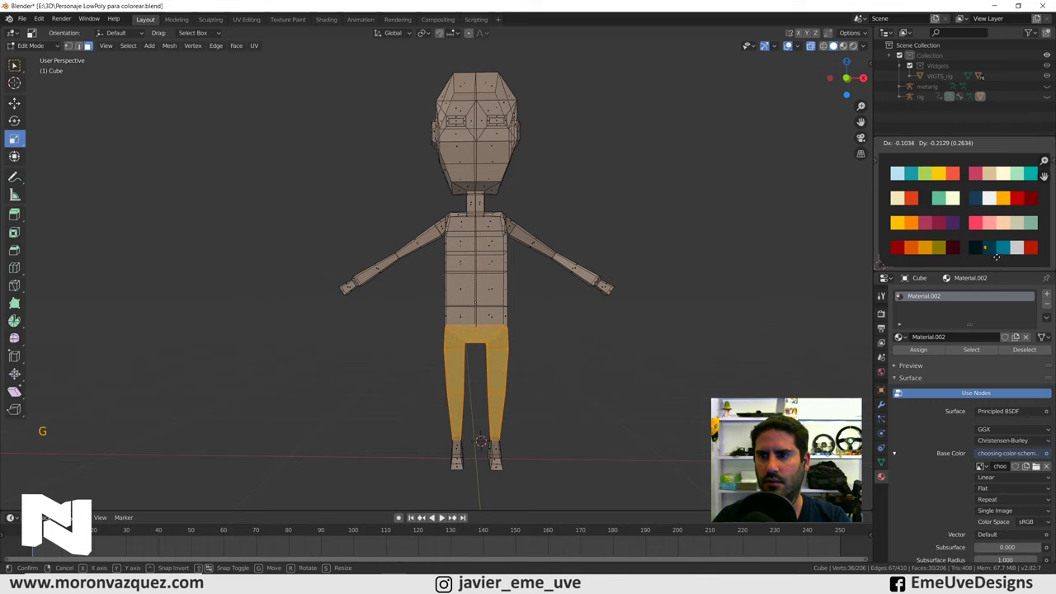
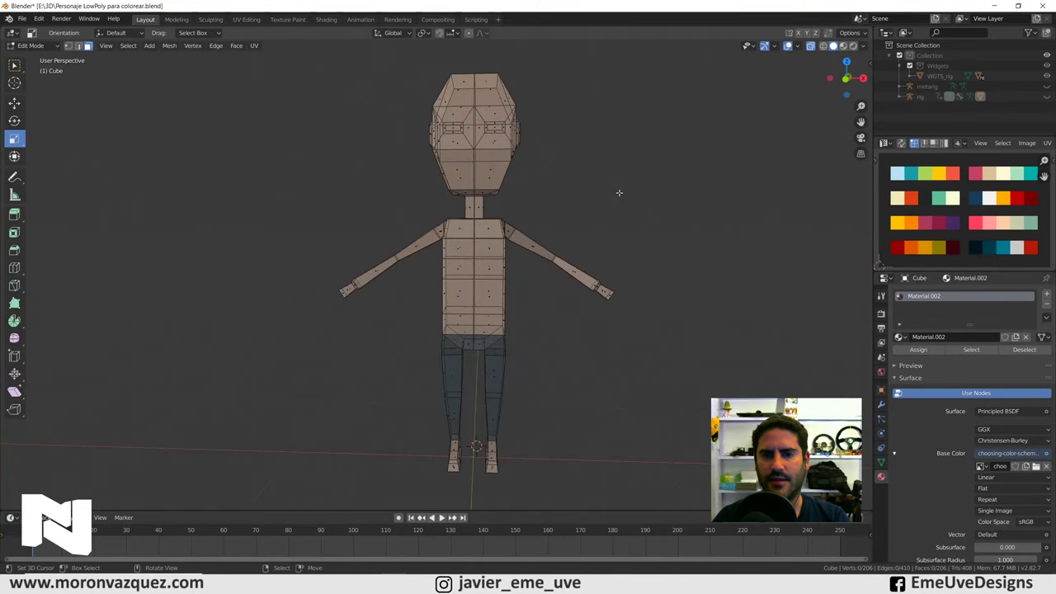
# Box-select the torso and arm faces from front view and move their UVs onto another swatch.
pyautogui.press('KP_1')
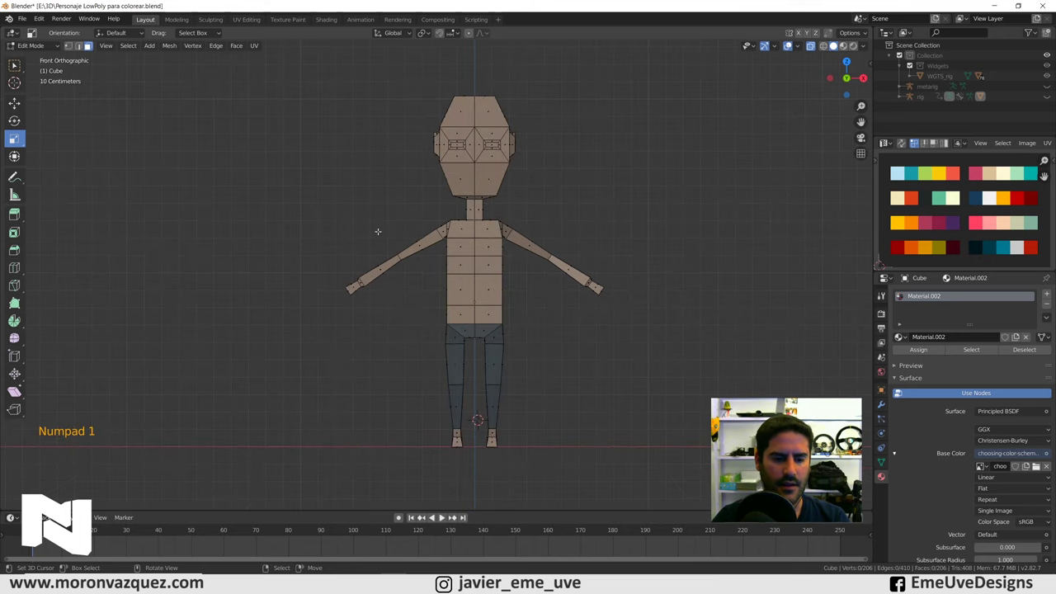
pyautogui.press('b')
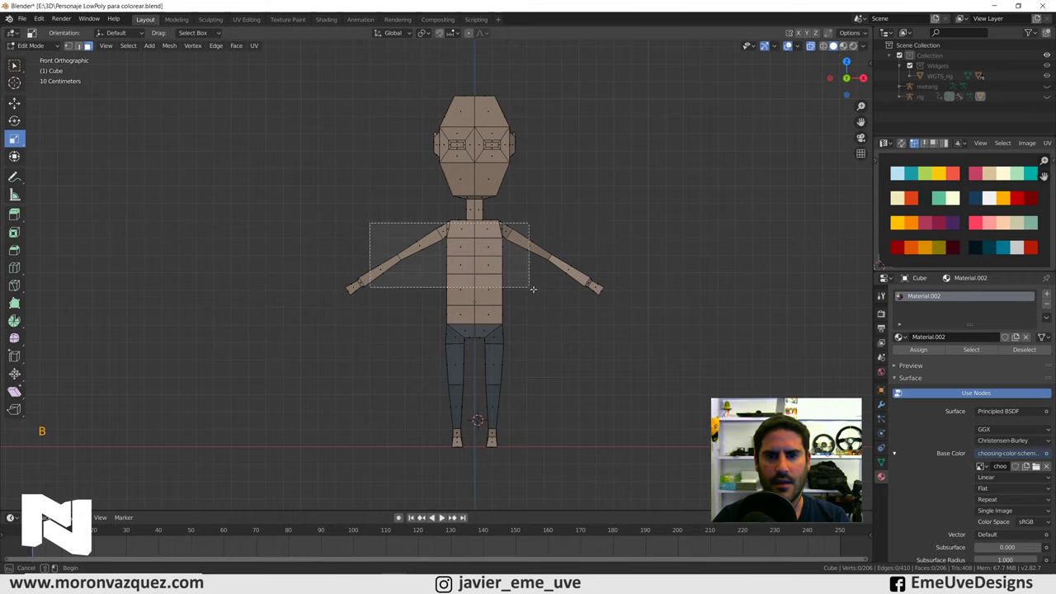
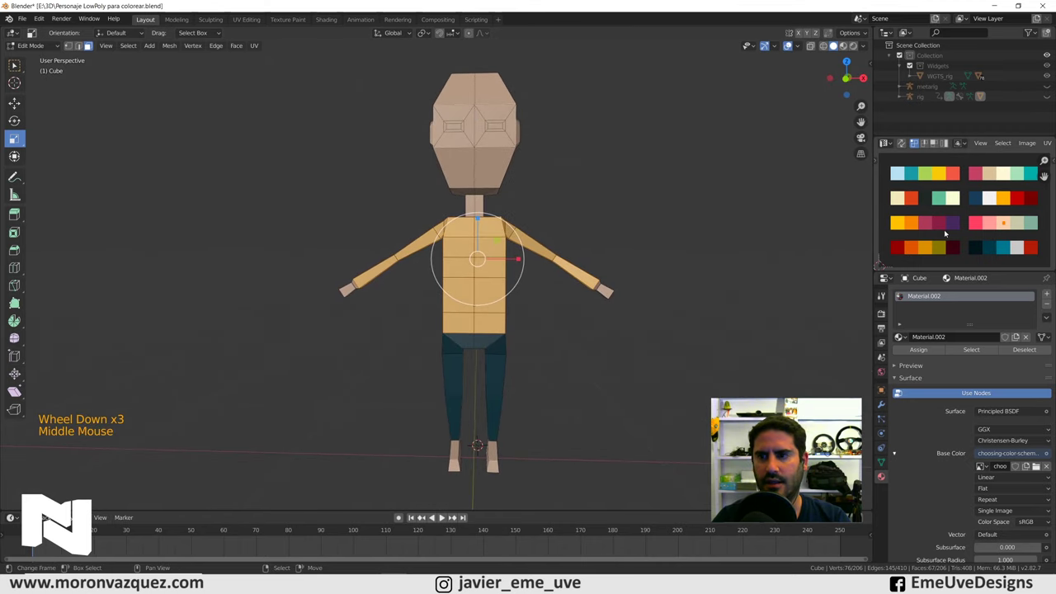
pyautogui.press('g')
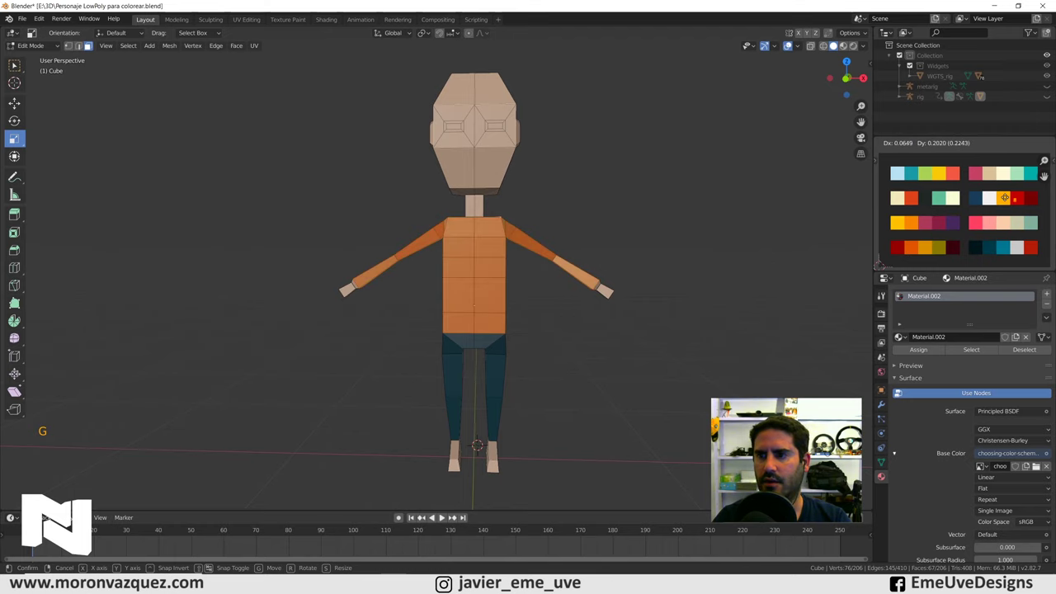
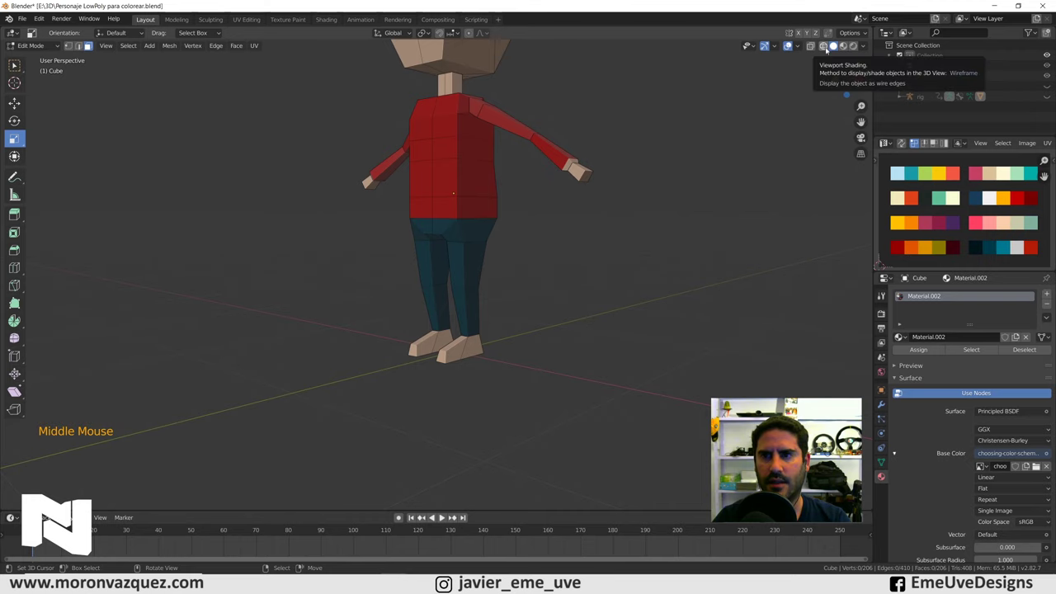
pyautogui.click(828, 49)
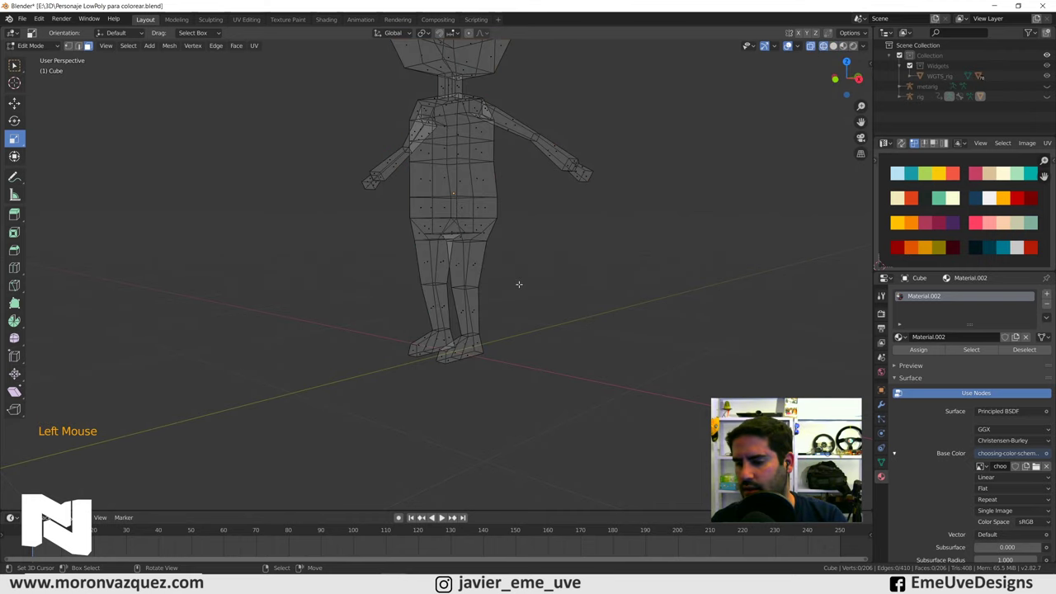
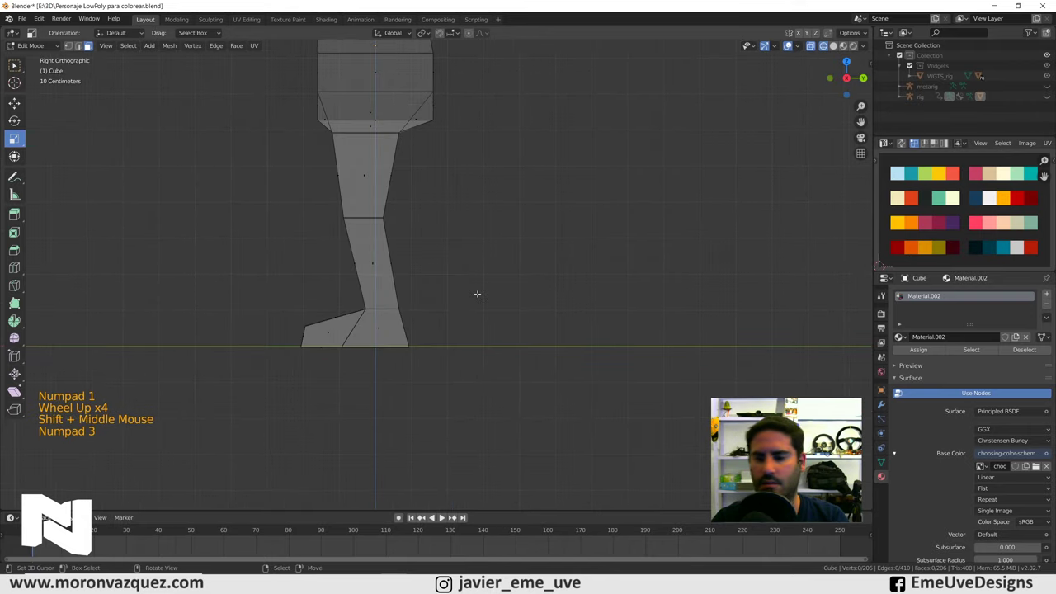
# In wireframe front view, box-select the shoe faces and move their UVs onto the dark red swatch.
pyautogui.press('KP_1')
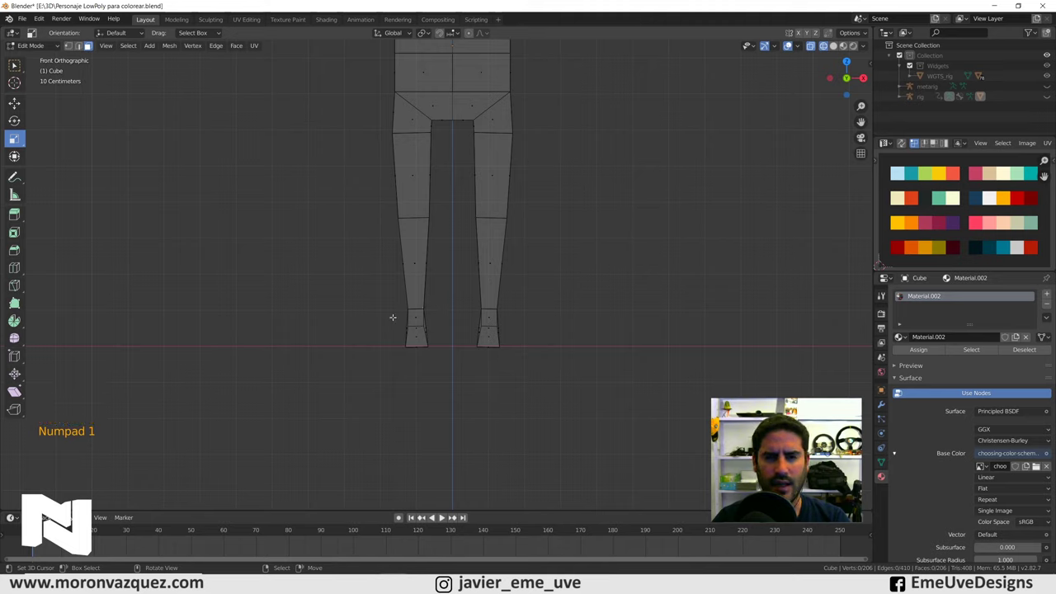
pyautogui.press('b')
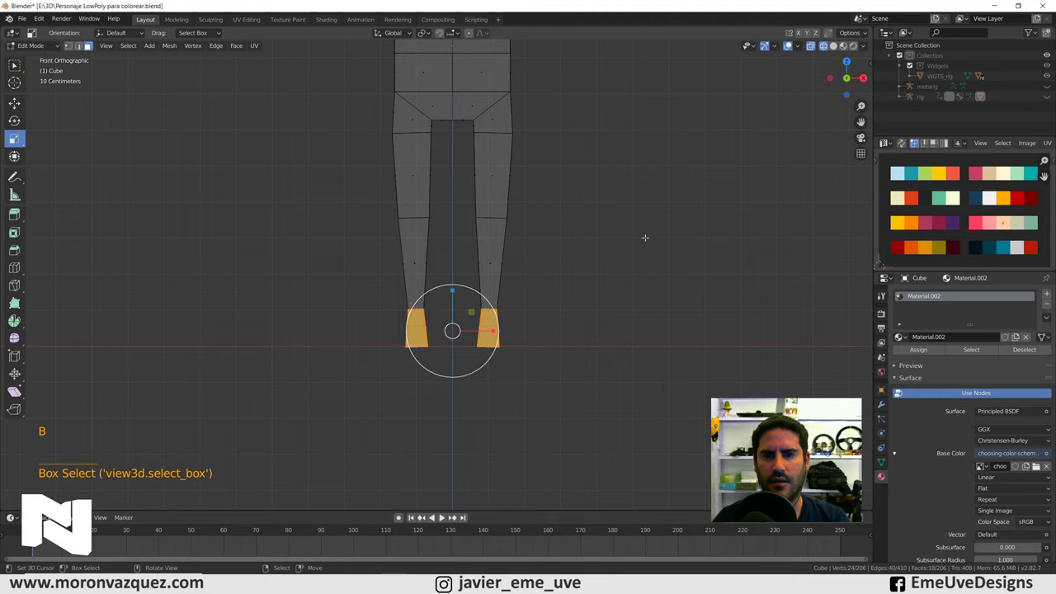
pyautogui.press('g')
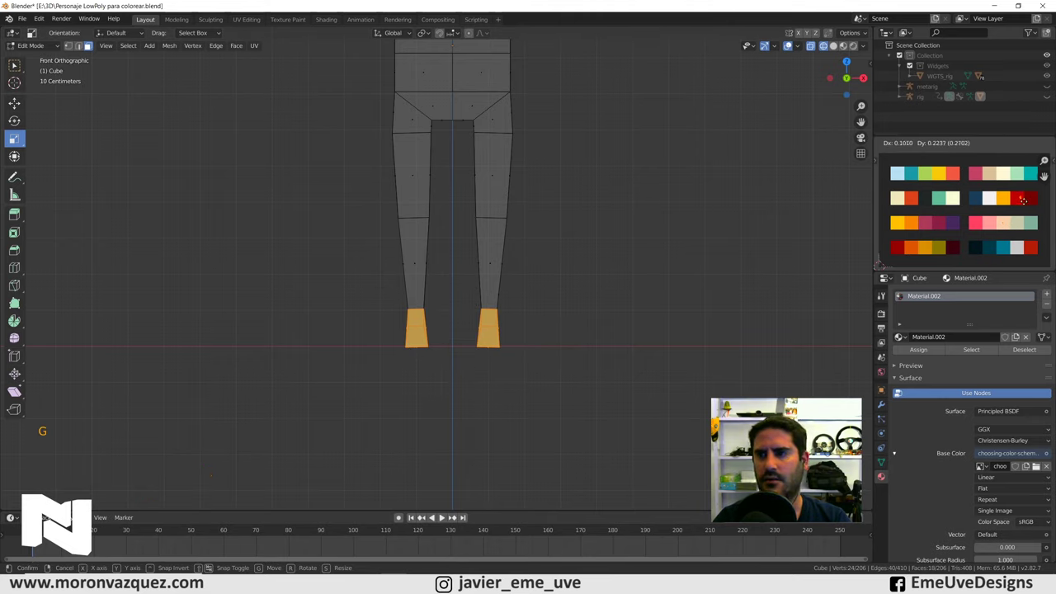
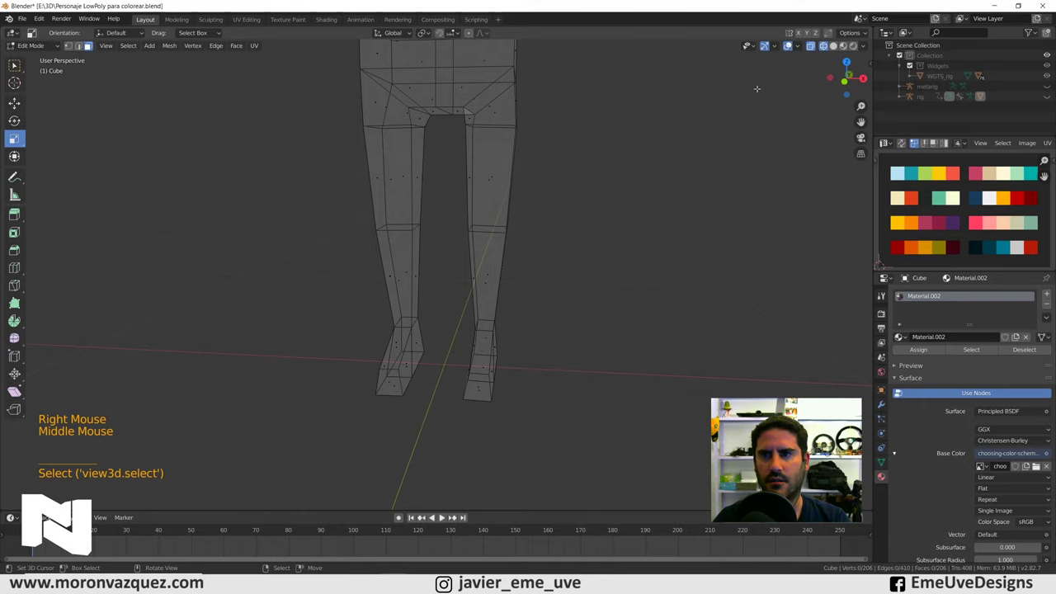
pyautogui.click(813, 44)
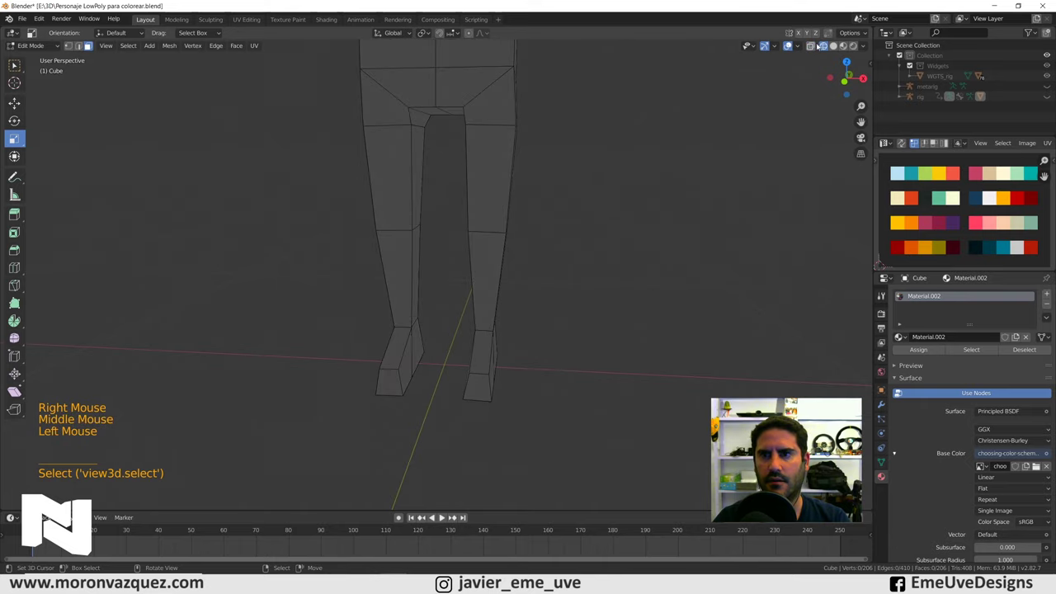
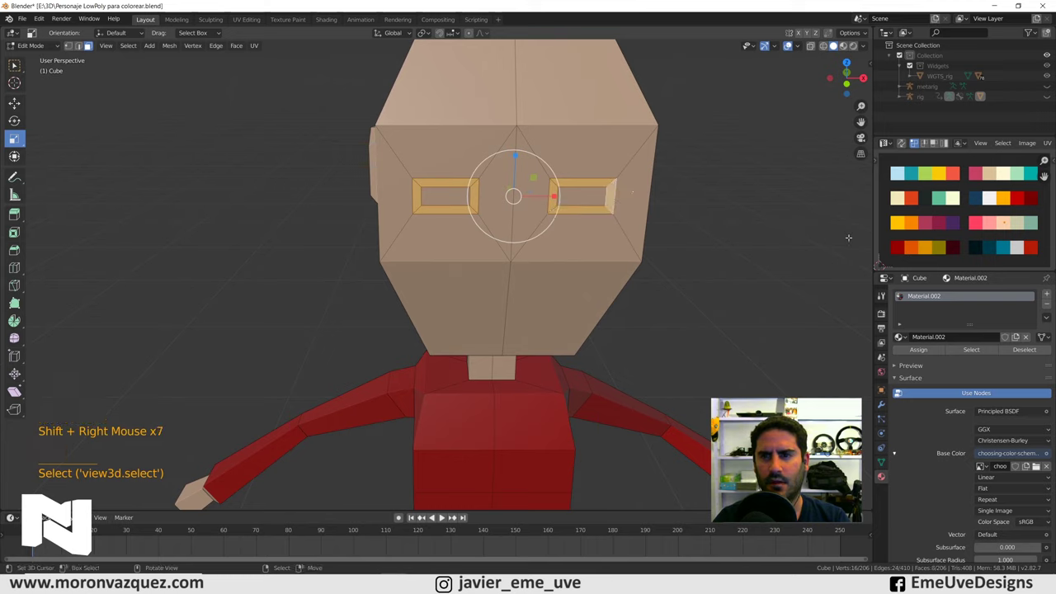
# Move the eye rim UVs to light grey and the eye centre UVs to a dark swatch.
pyautogui.press('g')
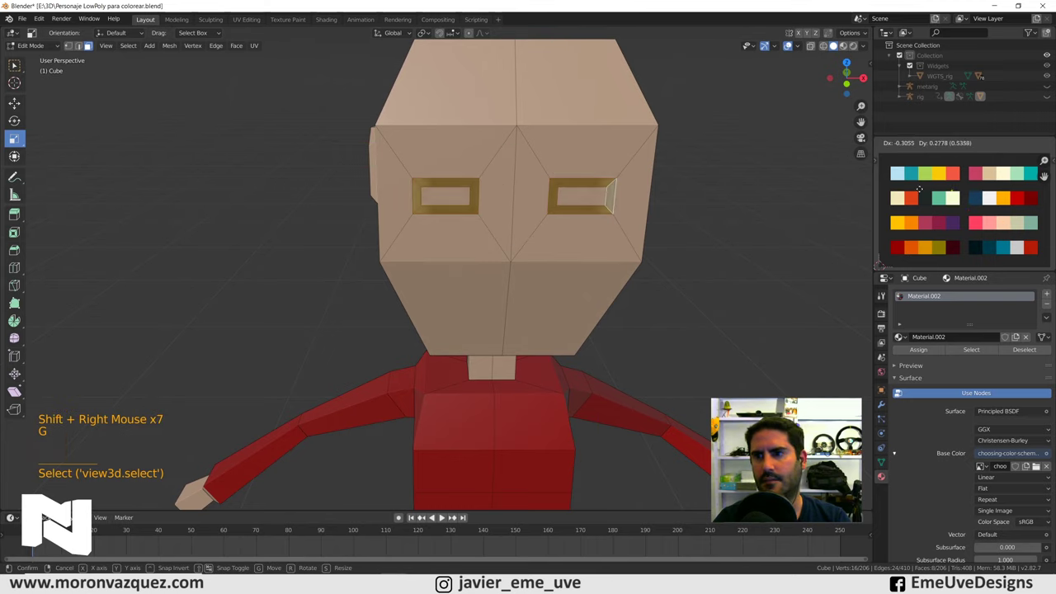
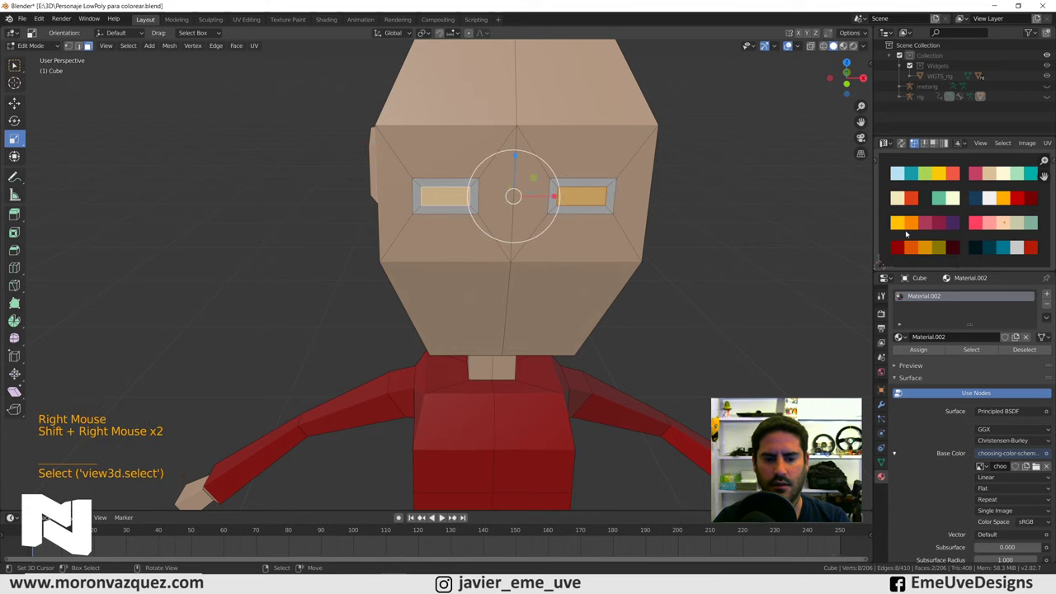
pyautogui.press('g')
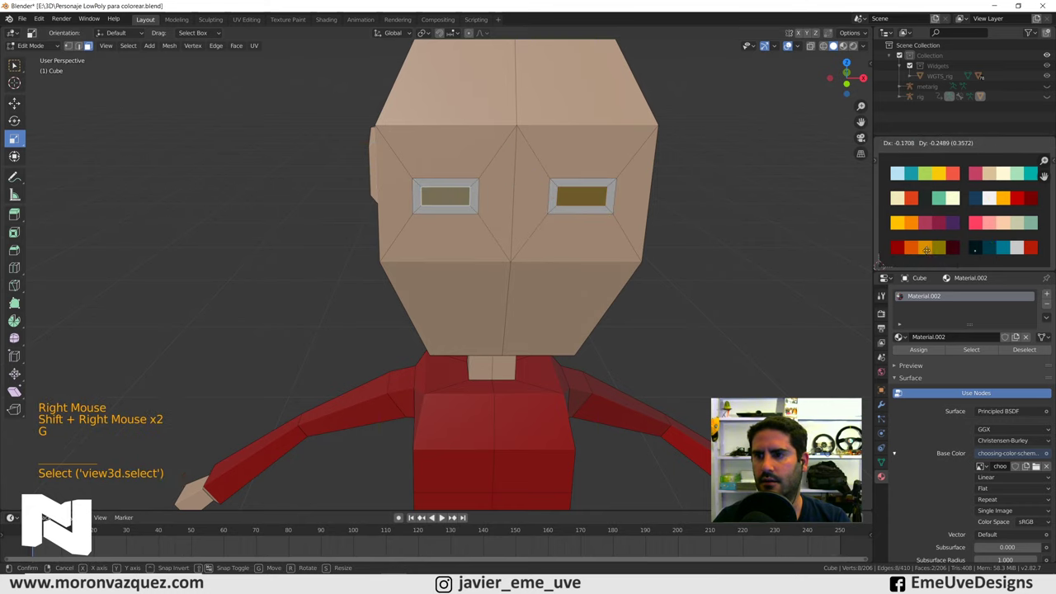
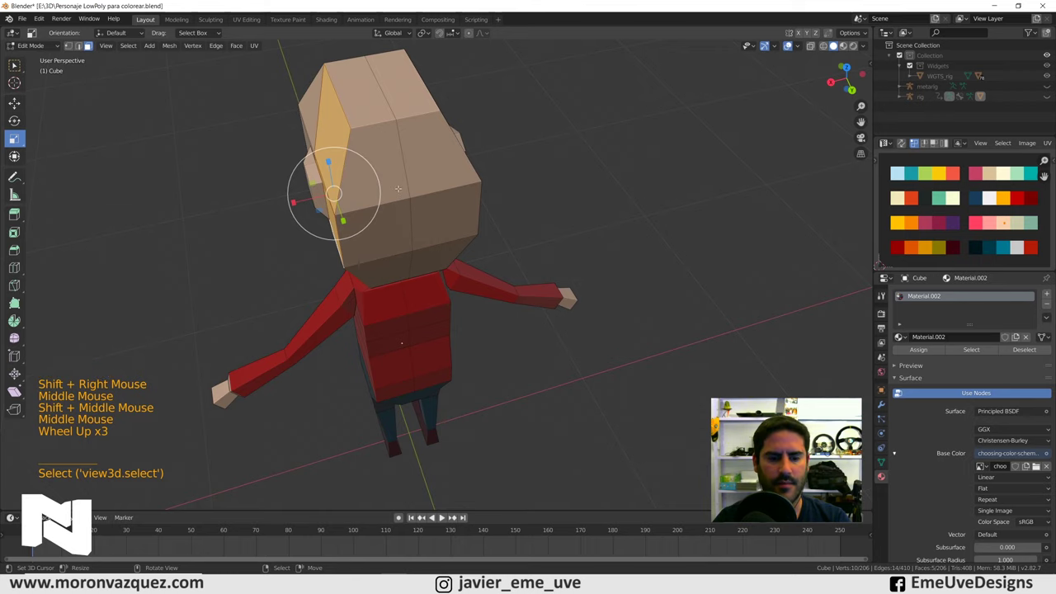
# Circle-select the hair faces on the head and move their UVs onto a hair-colour swatch.
pyautogui.press('c')
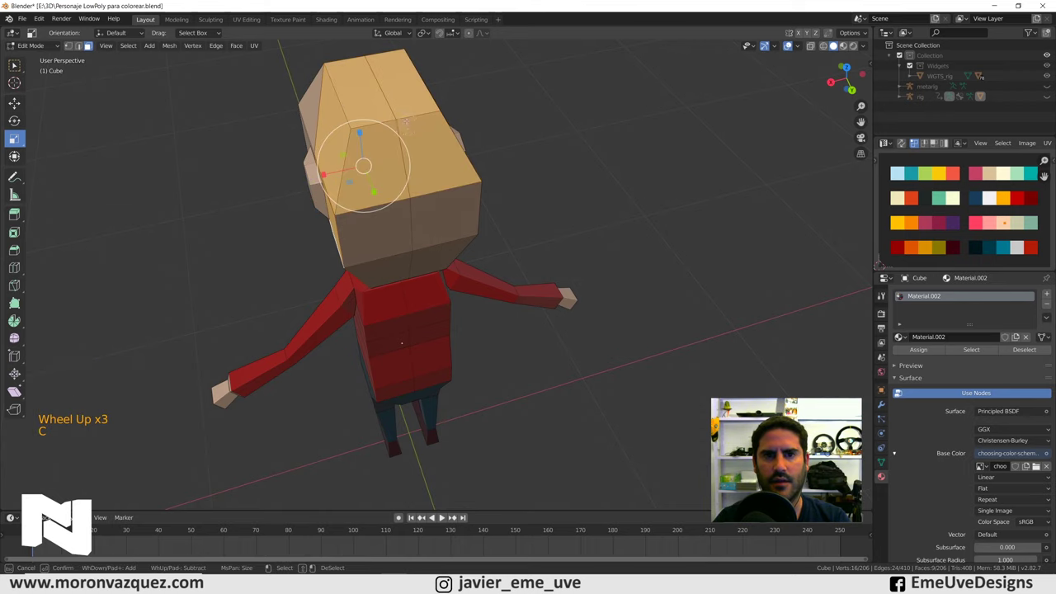
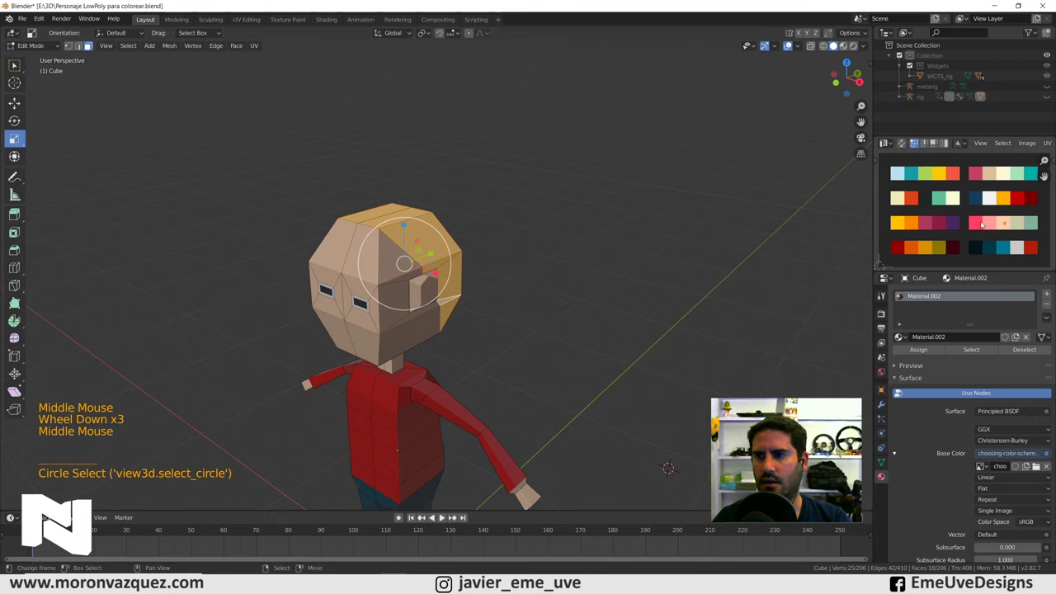
pyautogui.press('g')
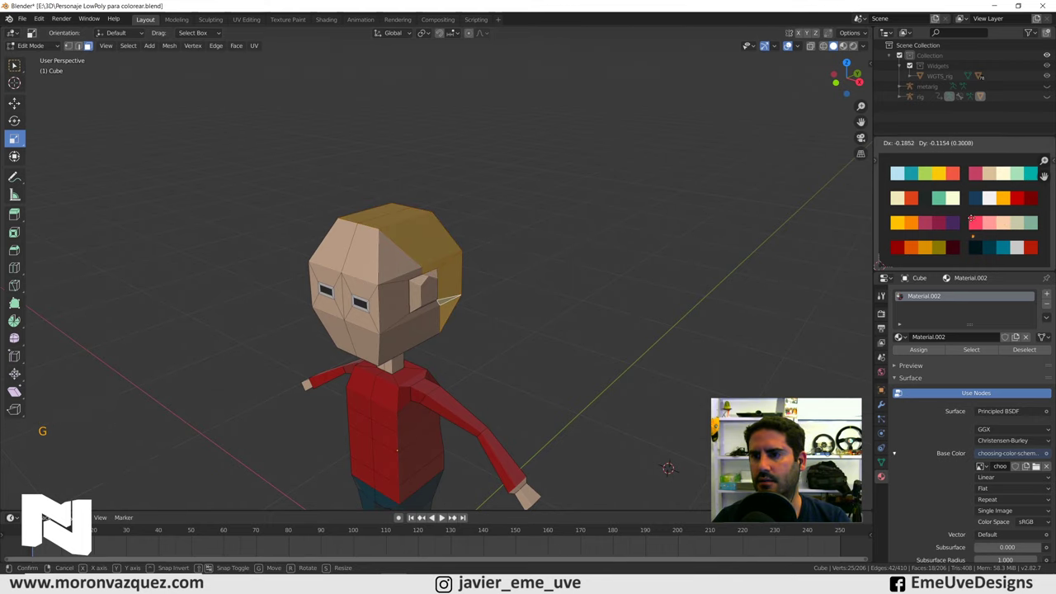
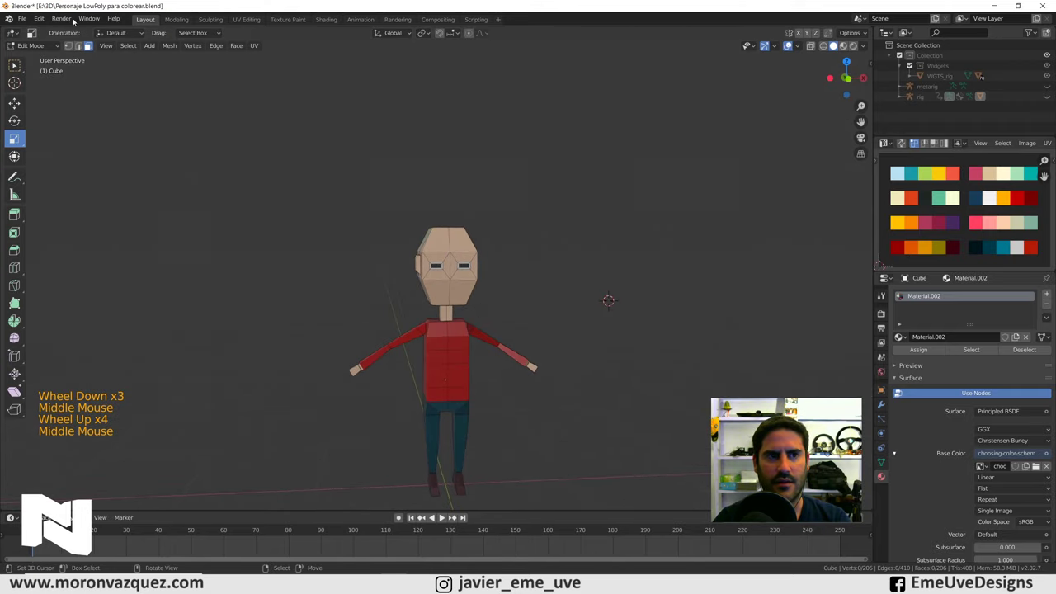
# Leave Edit Mode, select the character's rig and enter Pose Mode.
pyautogui.click(33, 49)
pyautogui.scroll(-3)
pyautogui.middleClick(478, 208)
pyautogui.scroll(3)
pyautogui.middleClick(491, 295)
pyautogui.middleClick(482, 249)
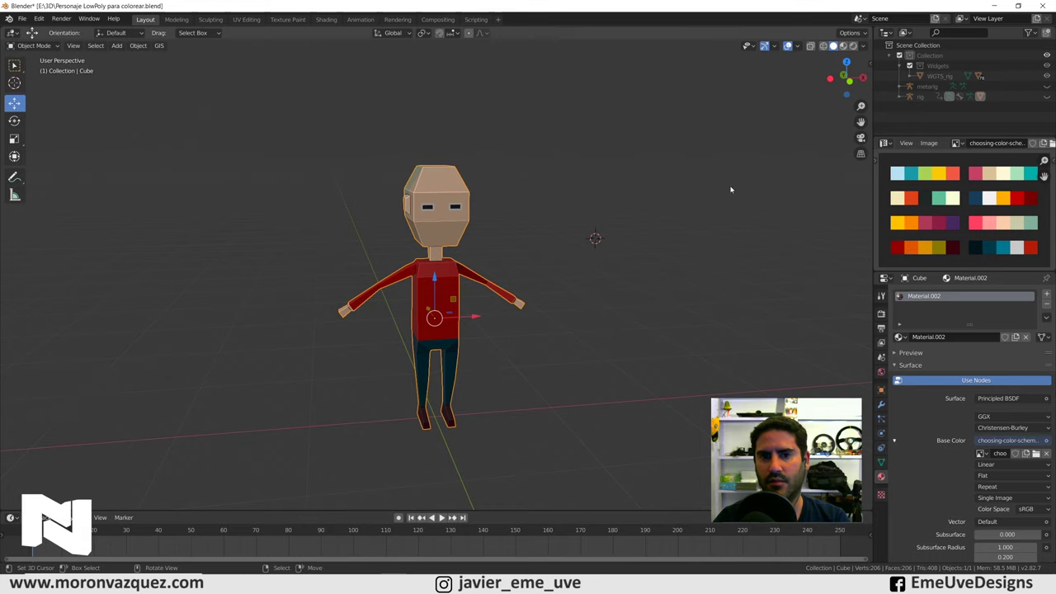
pyautogui.click(1051, 98)
pyautogui.scroll(3)
pyautogui.rightClick(403, 330)
pyautogui.click(39, 47)
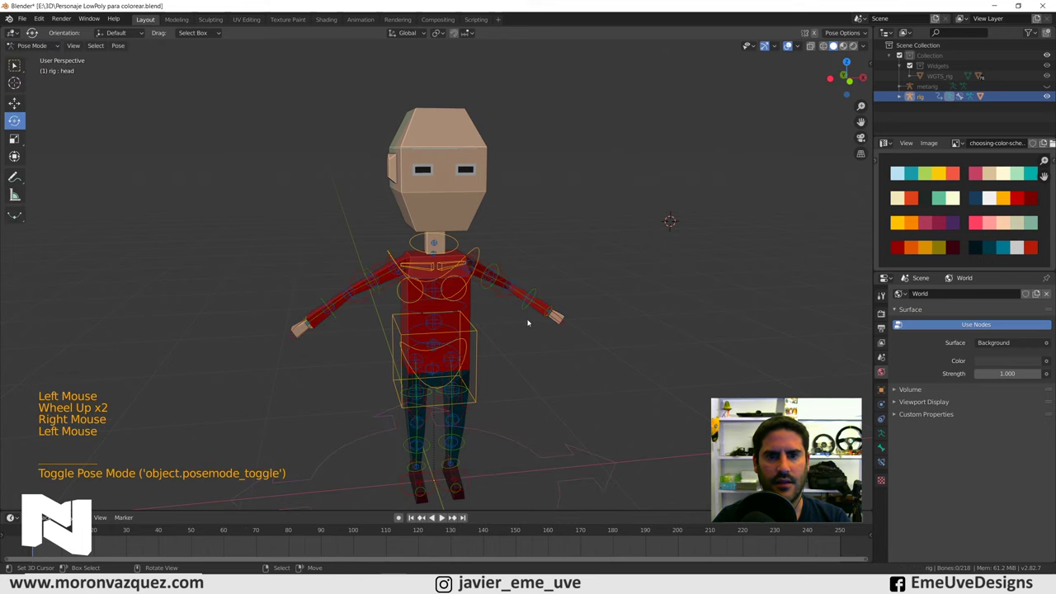
# Move the torso and foot_ik.R controls to test-pose the body, then undo back to the rest pose.
pyautogui.middleClick(541, 359)
pyautogui.rightClick(498, 300)
pyautogui.middleClick(505, 308)
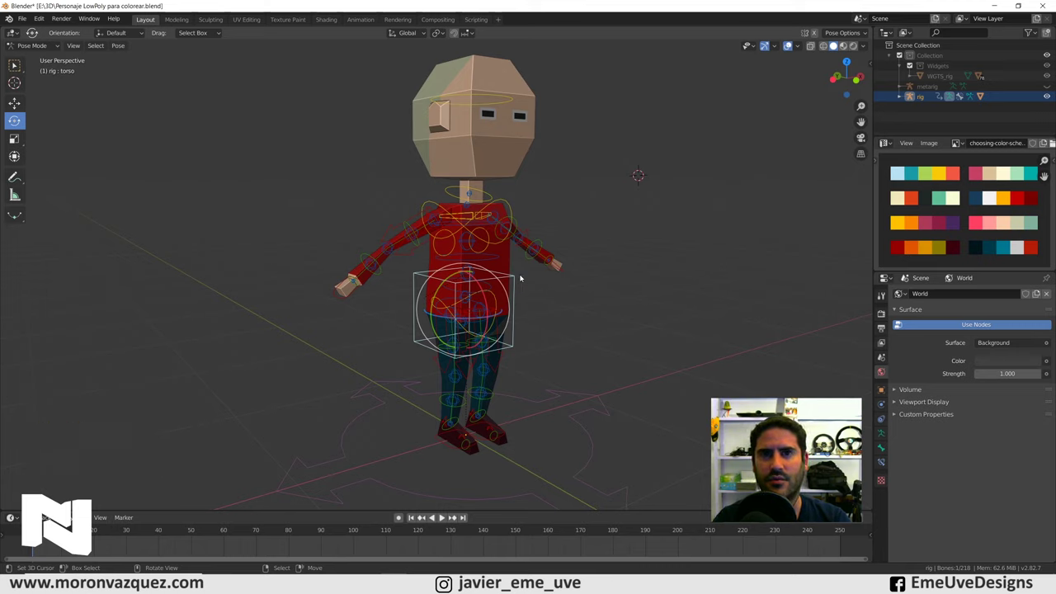
pyautogui.press('g')
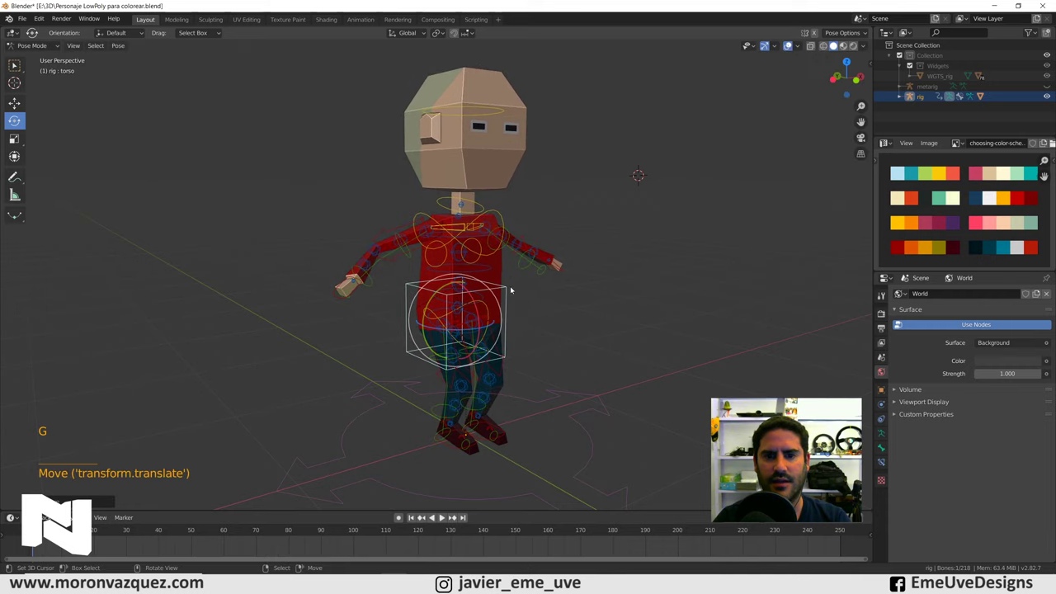
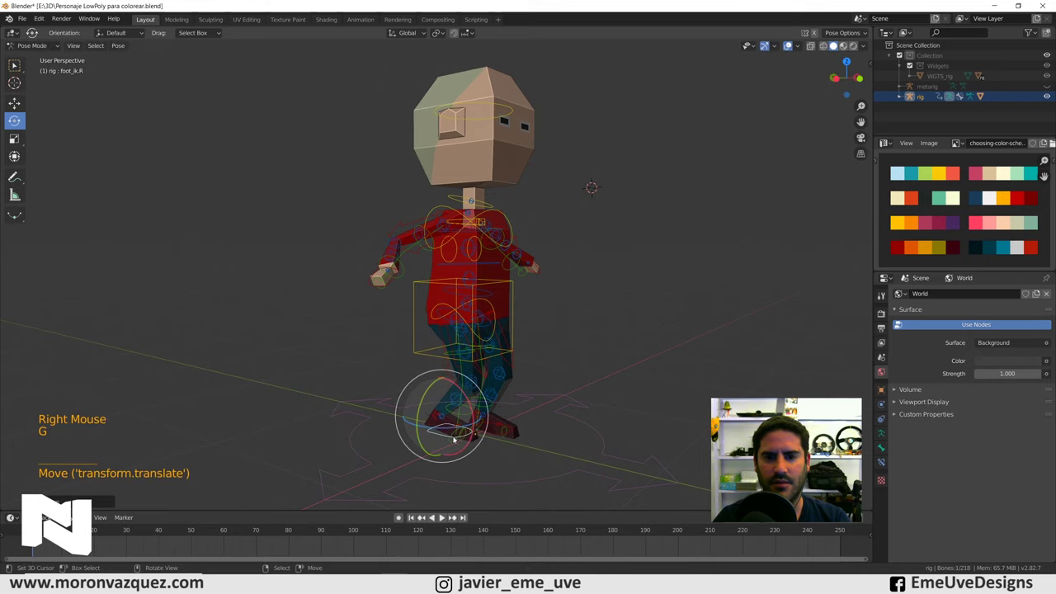
pyautogui.press('ctrl+z')
pyautogui.middleClick(574, 367)
pyautogui.press('ctrl+z')
pyautogui.middleClick(589, 357)
pyautogui.press('ctrl+z')
pyautogui.press('ctrl+z')
pyautogui.middleClick(576, 229)
pyautogui.middleClick(587, 246)
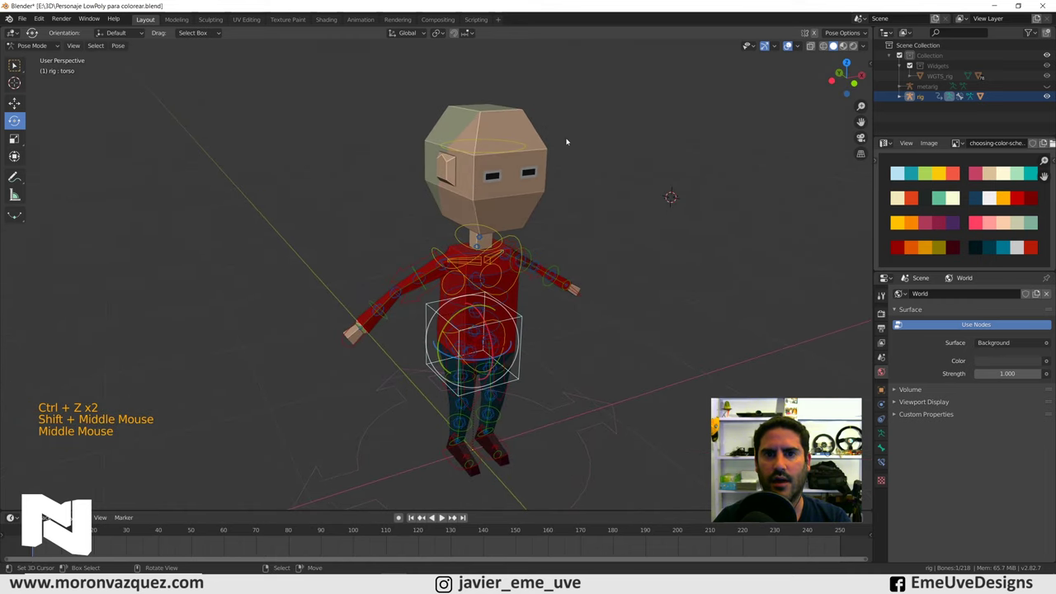
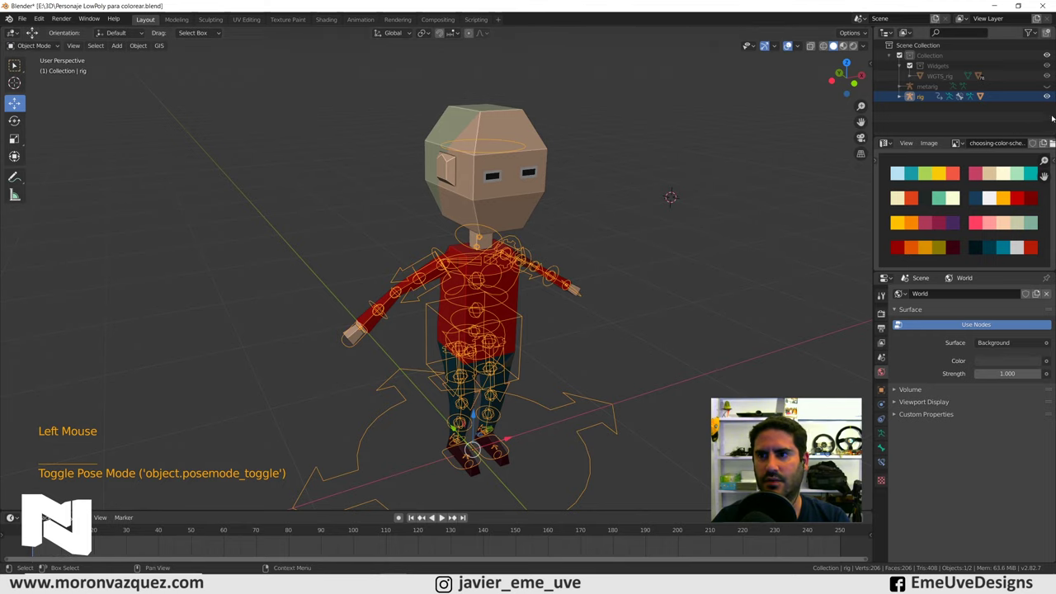
# Orbit the view back round to face the character from the front.
pyautogui.middleClick(709, 188)
pyautogui.middleClick(602, 250)
pyautogui.scroll(3)
pyautogui.scroll(-3)
pyautogui.middleClick(572, 260)
pyautogui.middleClick(569, 263)
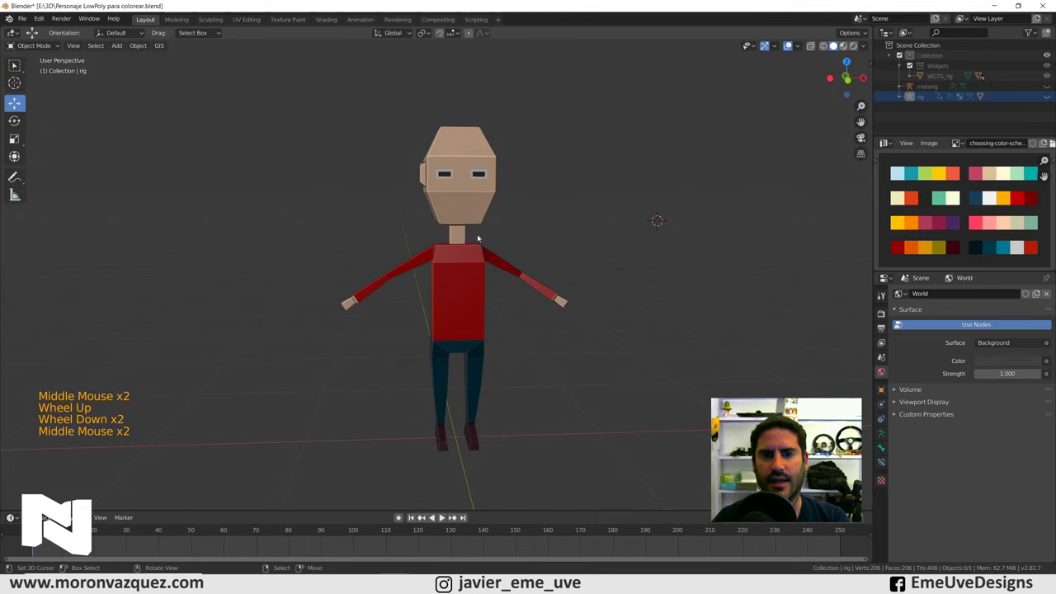
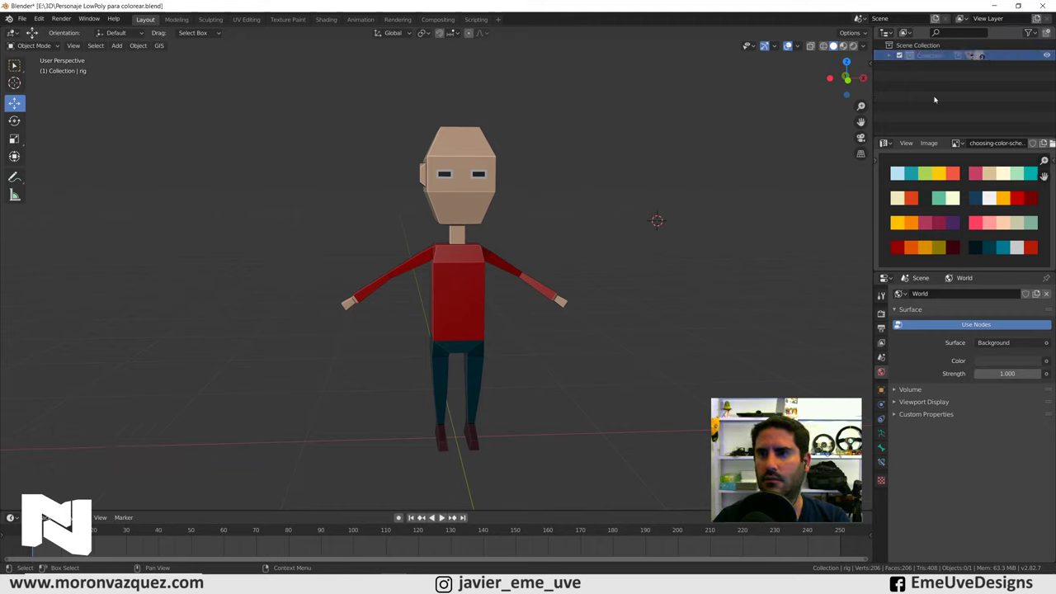
# Rename the collection P1 and duplicate it as P1.001 placed to the right of the original.
pyautogui.doubleClick(925, 55)
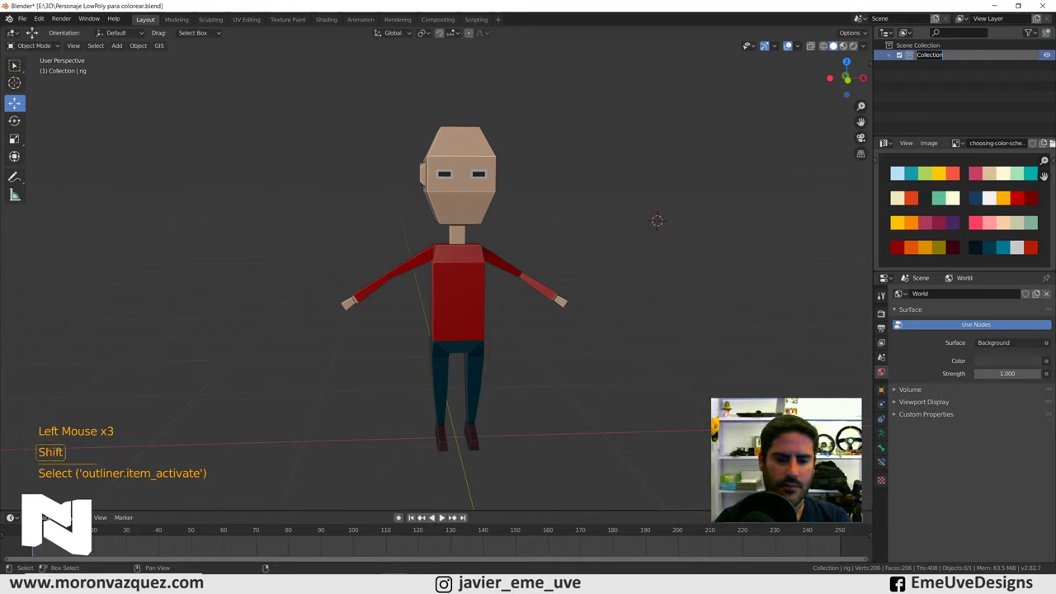
pyautogui.click(925, 79)
pyautogui.rightClick(923, 56)
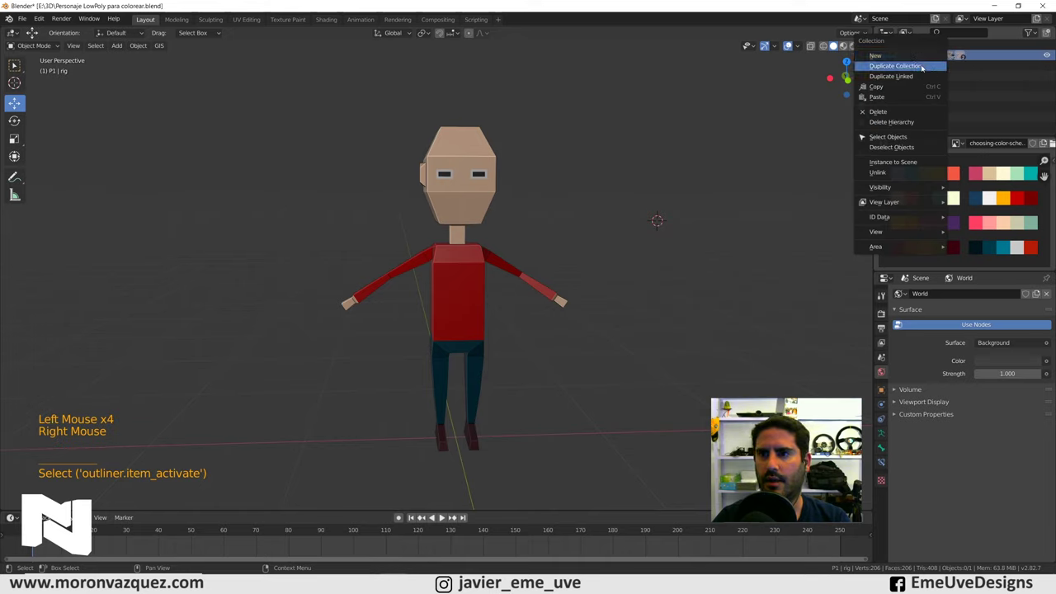
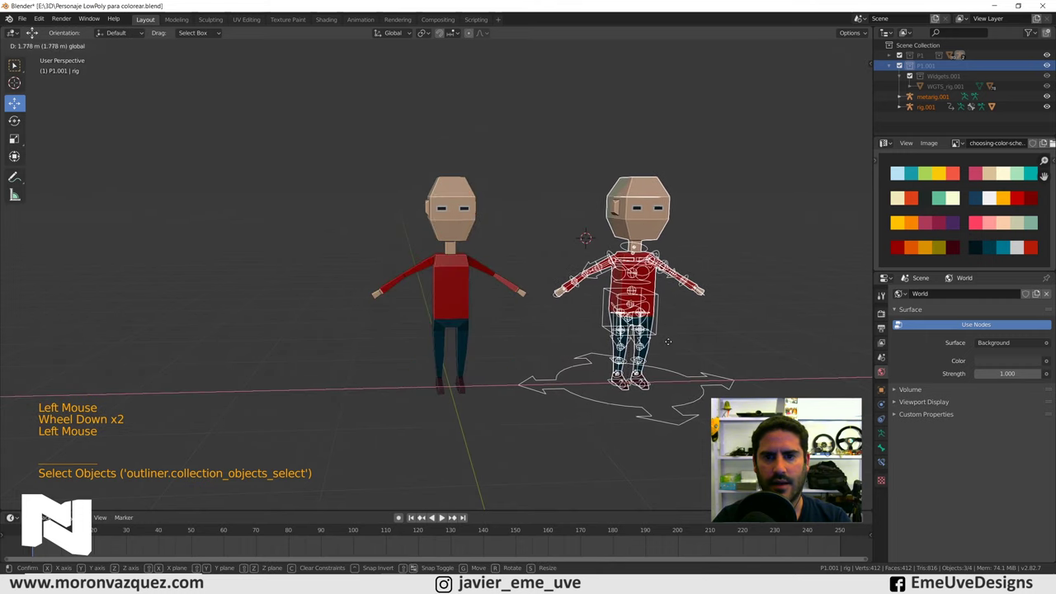
pyautogui.middleClick(696, 315)
# Hide the second character's rig and metarig and line up a front view of the copy.
pyautogui.middleClick(582, 291)
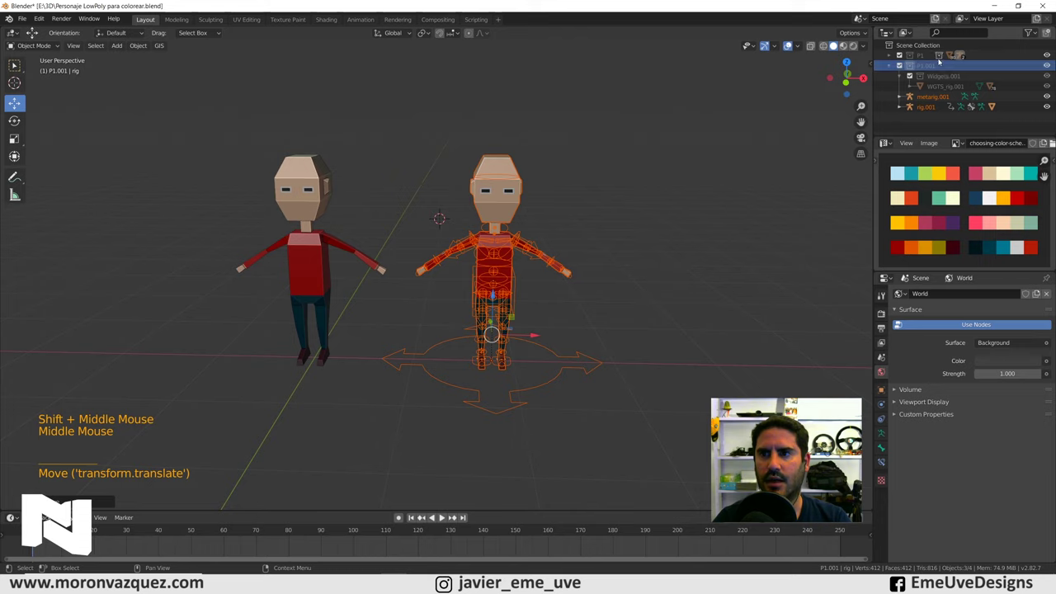
pyautogui.rightClick(932, 64)
pyautogui.click(769, 67)
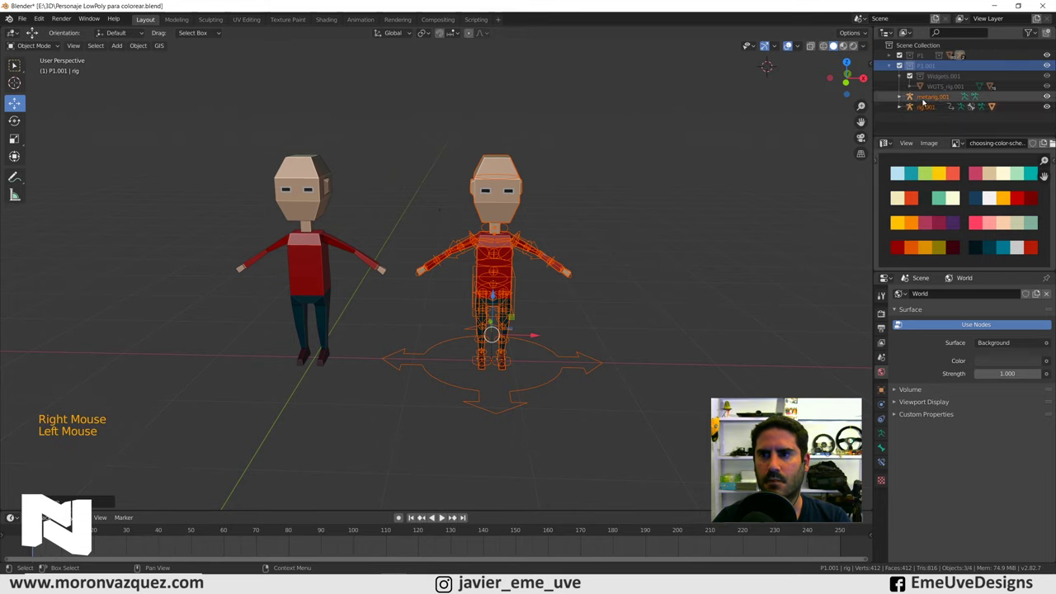
pyautogui.click(1050, 106)
pyautogui.middleClick(657, 192)
pyautogui.middleClick(610, 201)
pyautogui.scroll(3)
pyautogui.middleClick(594, 213)
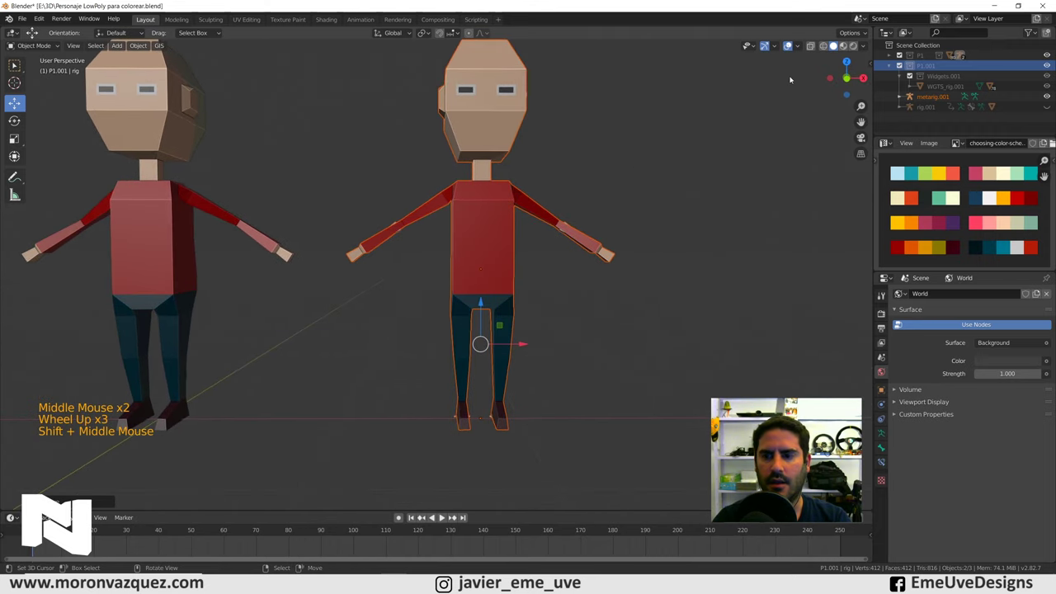
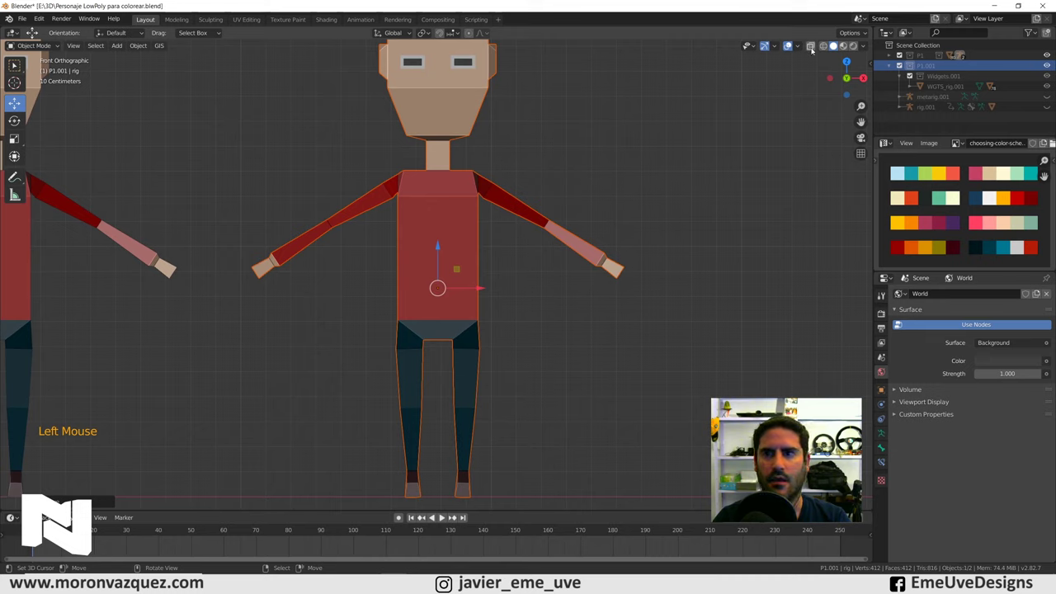
# Select the copy's body mesh Cube.001 and switch it into Edit Mode.
pyautogui.click(814, 48)
pyautogui.click(825, 47)
pyautogui.click(836, 50)
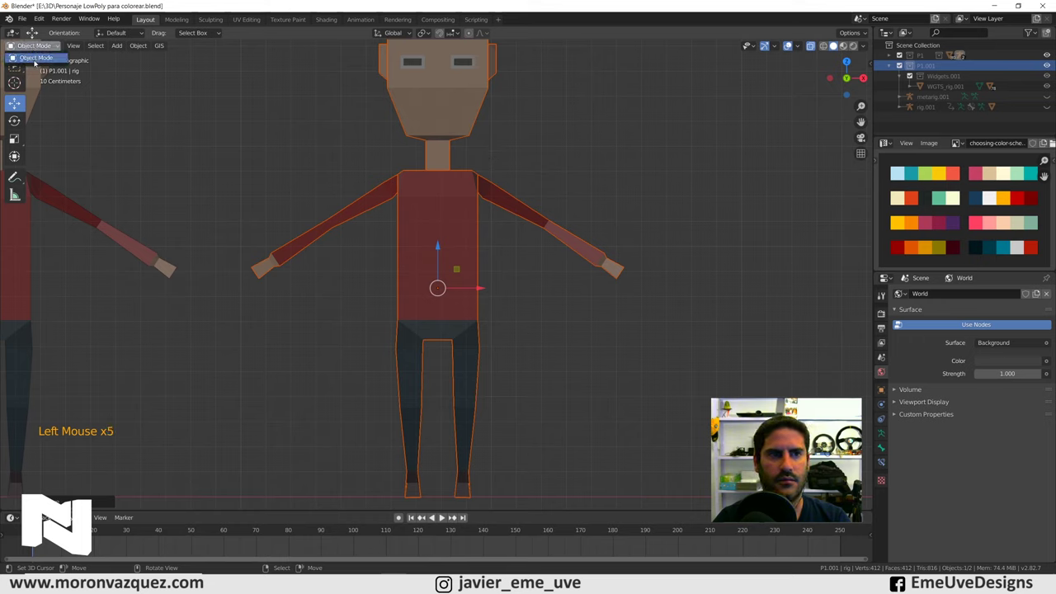
pyautogui.rightClick(481, 104)
# Recolour the leg faces pink via the UV palette, then box-select the torso and arm faces.
pyautogui.click(28, 49)
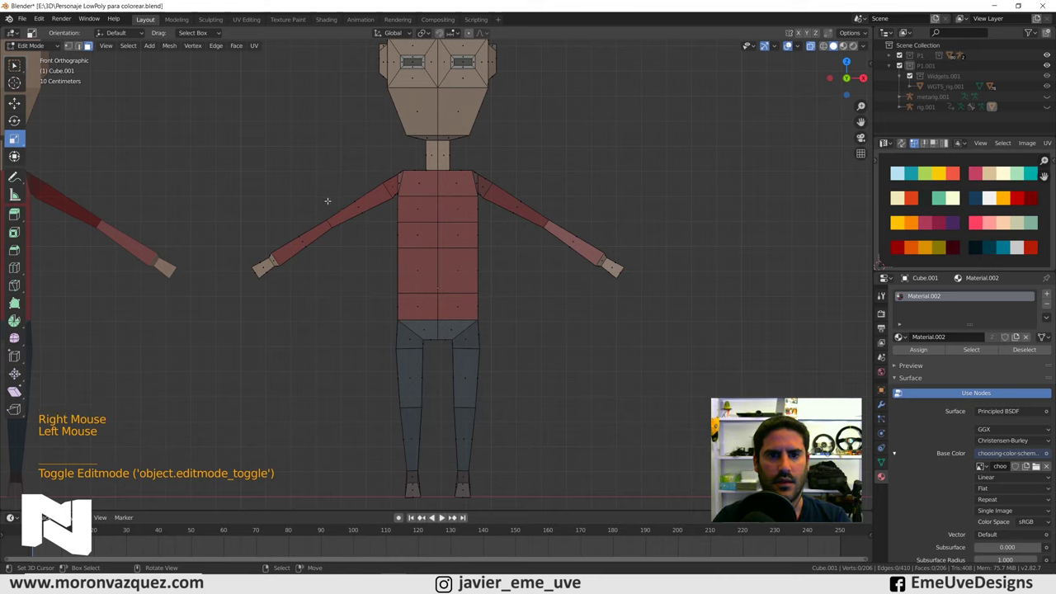
pyautogui.press('b')
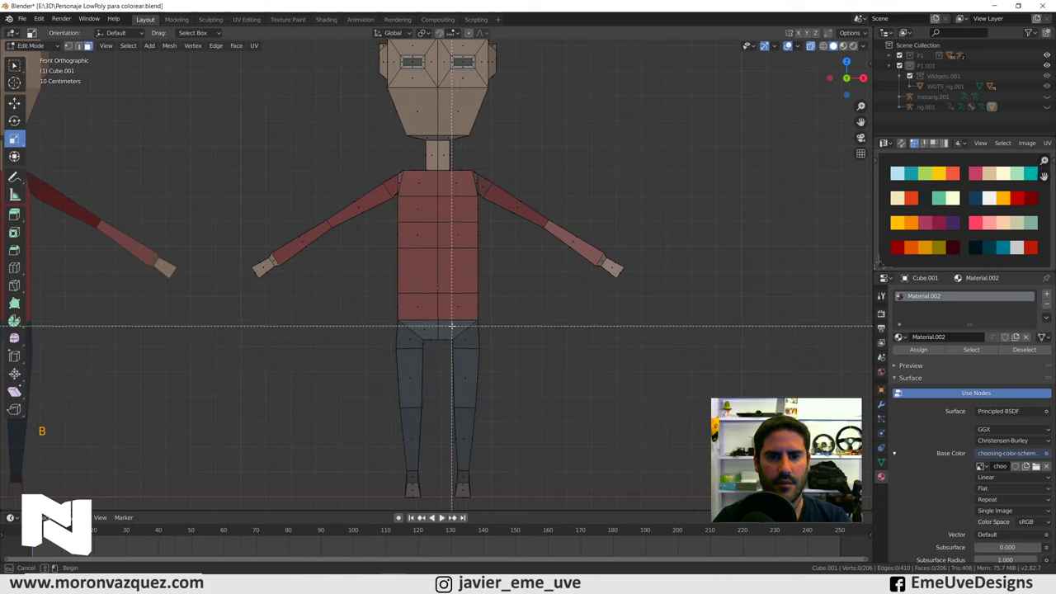
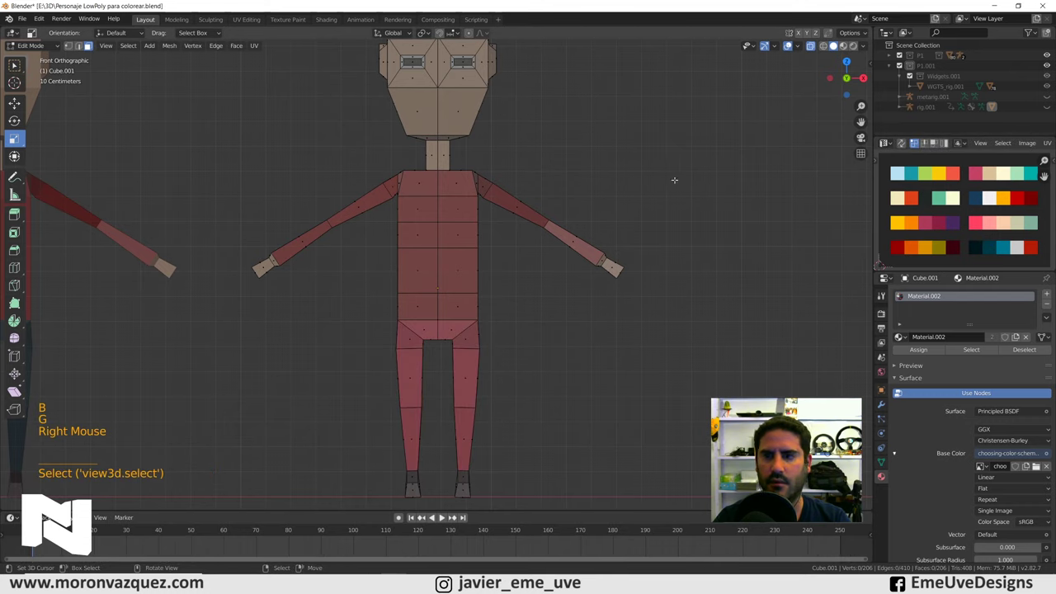
pyautogui.press('b')
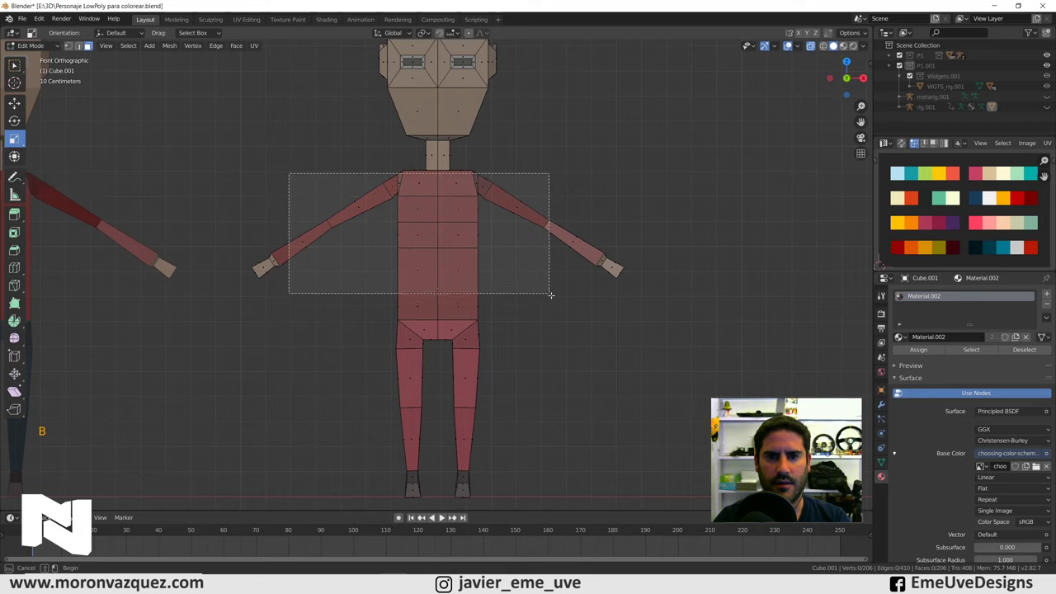
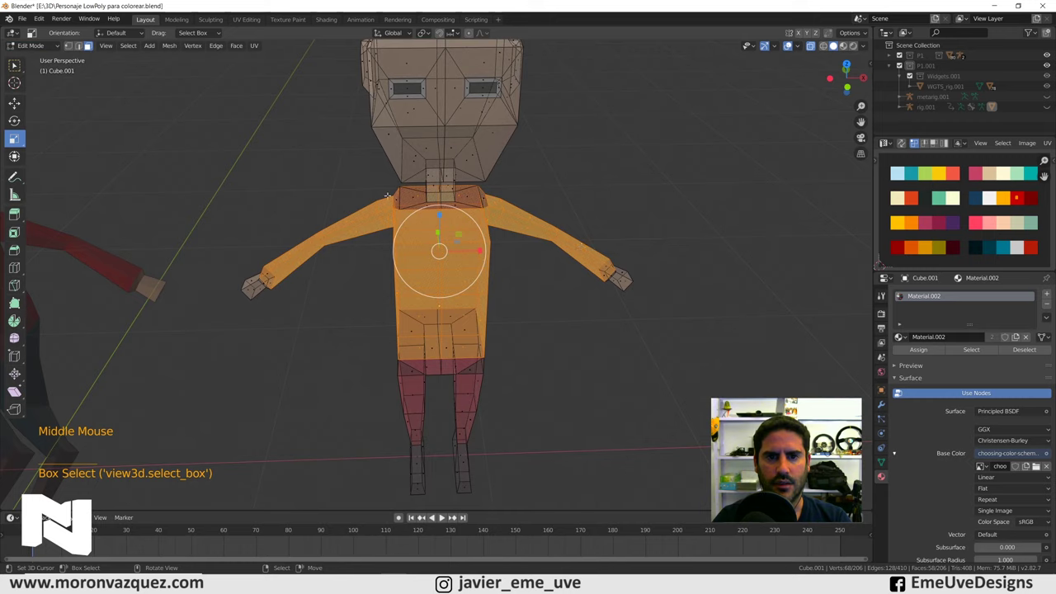
# Move the shirt UVs onto the green palette swatch and grab the hair UVs.
pyautogui.press('b')
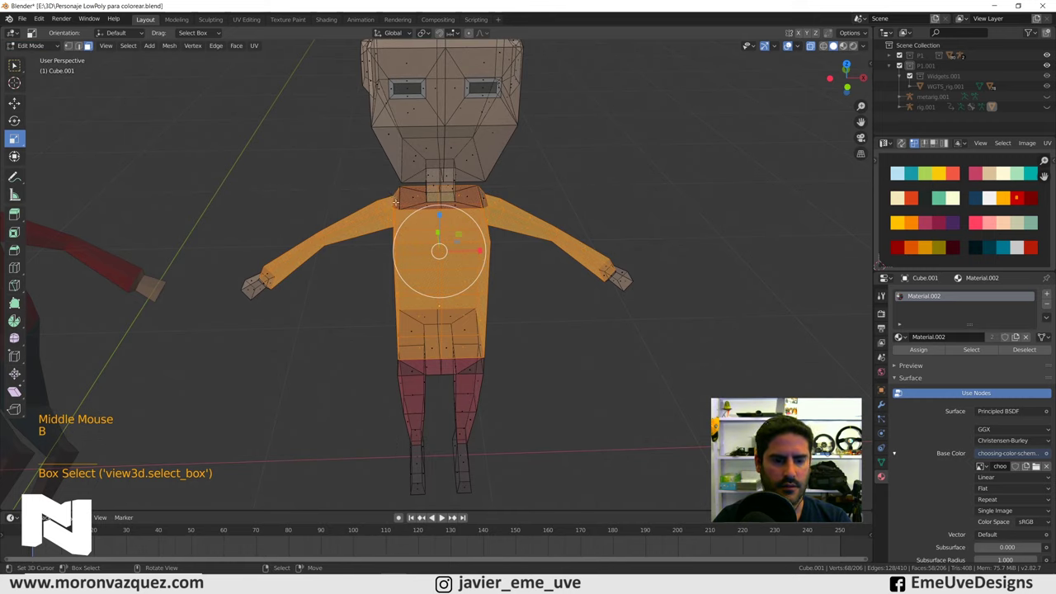
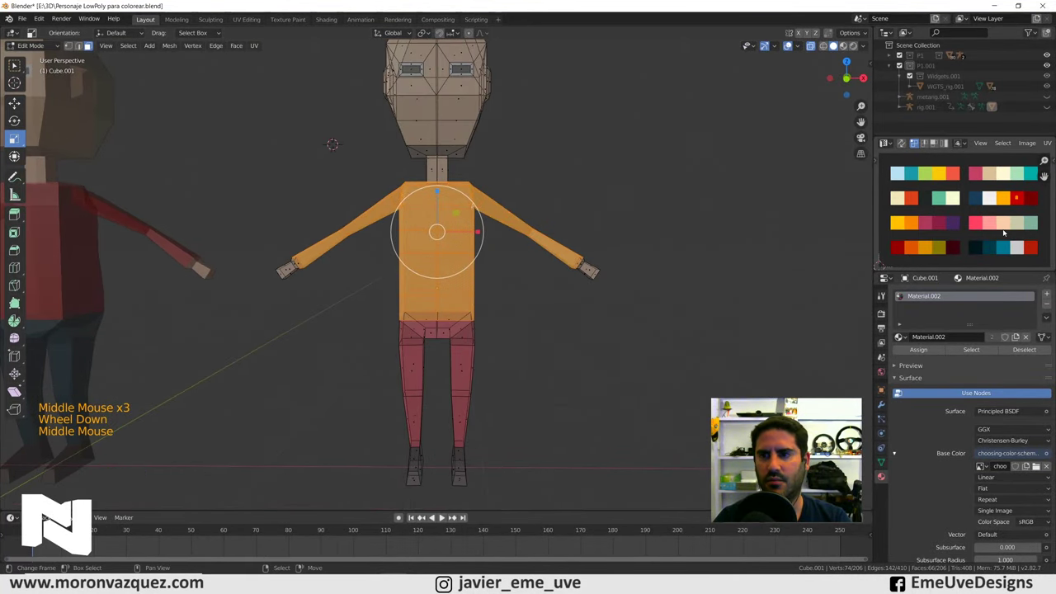
pyautogui.press('g')
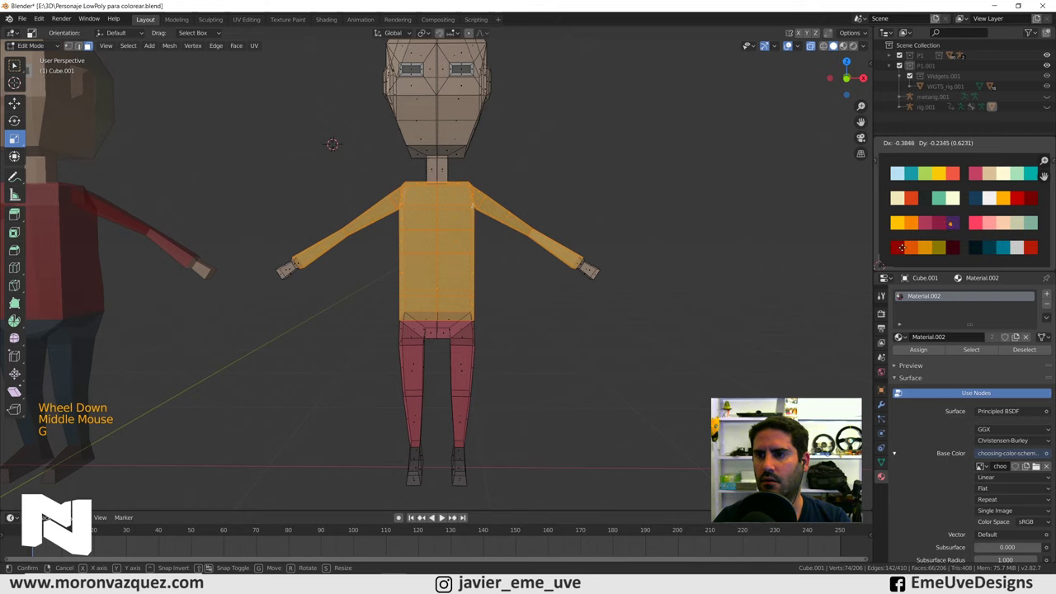
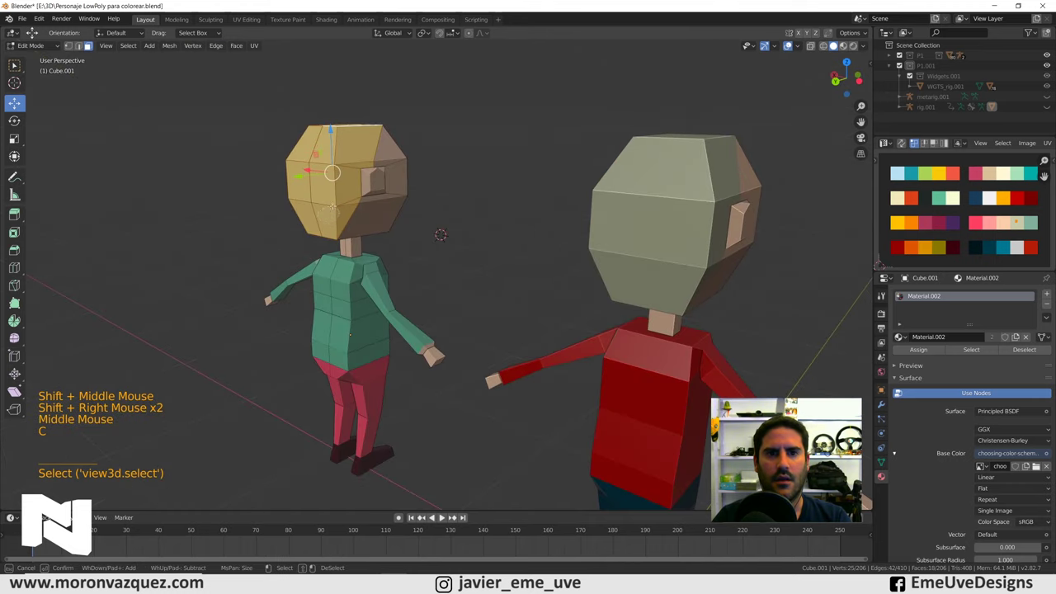
# Move the hair UVs onto a red swatch and return to Object Mode to view both characters.
pyautogui.press('g')
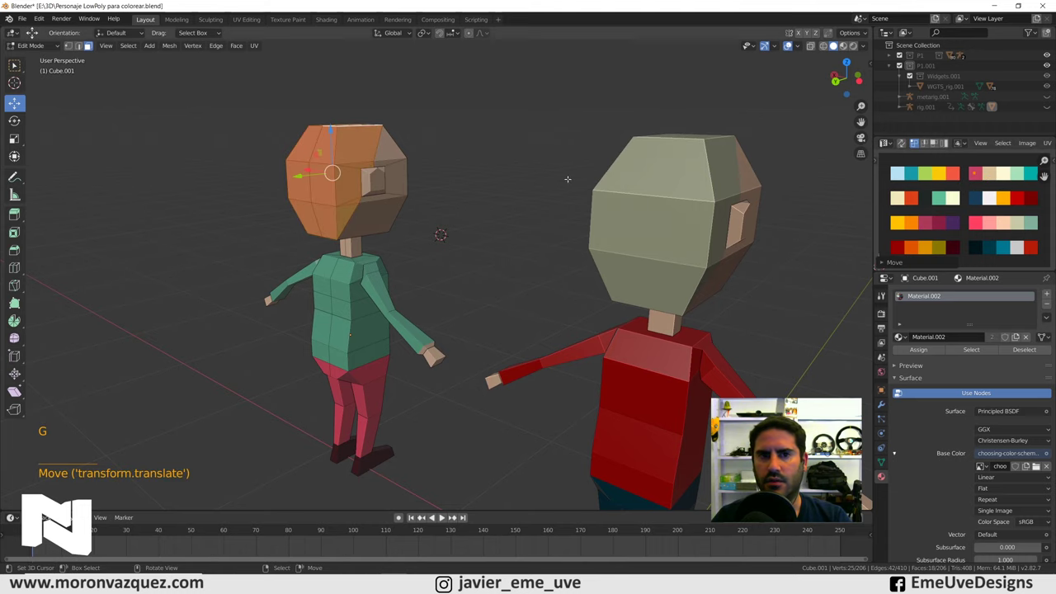
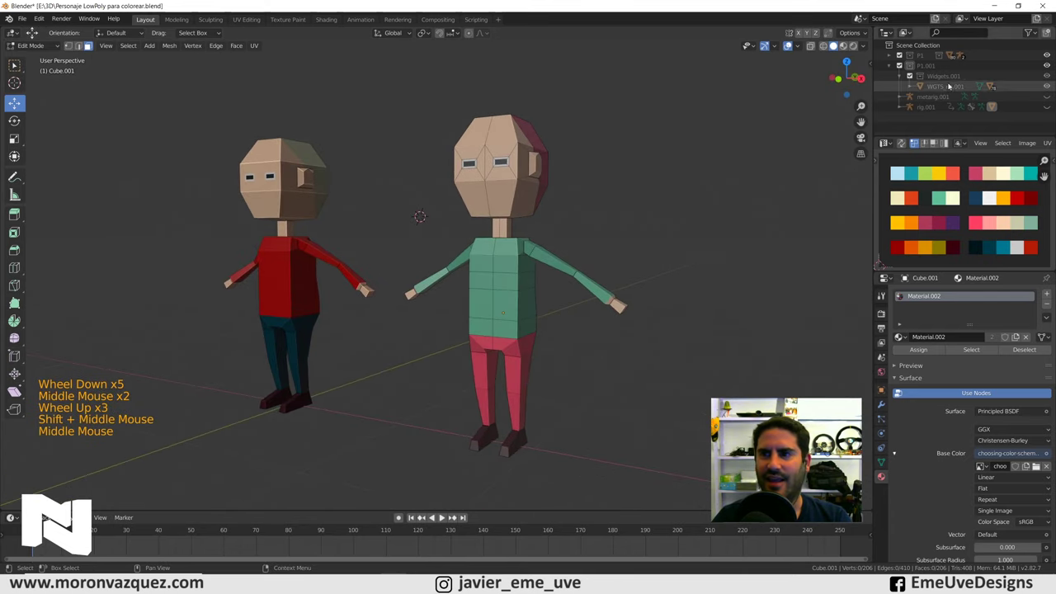
pyautogui.click(36, 45)
pyautogui.middleClick(589, 263)
pyautogui.middleClick(586, 294)
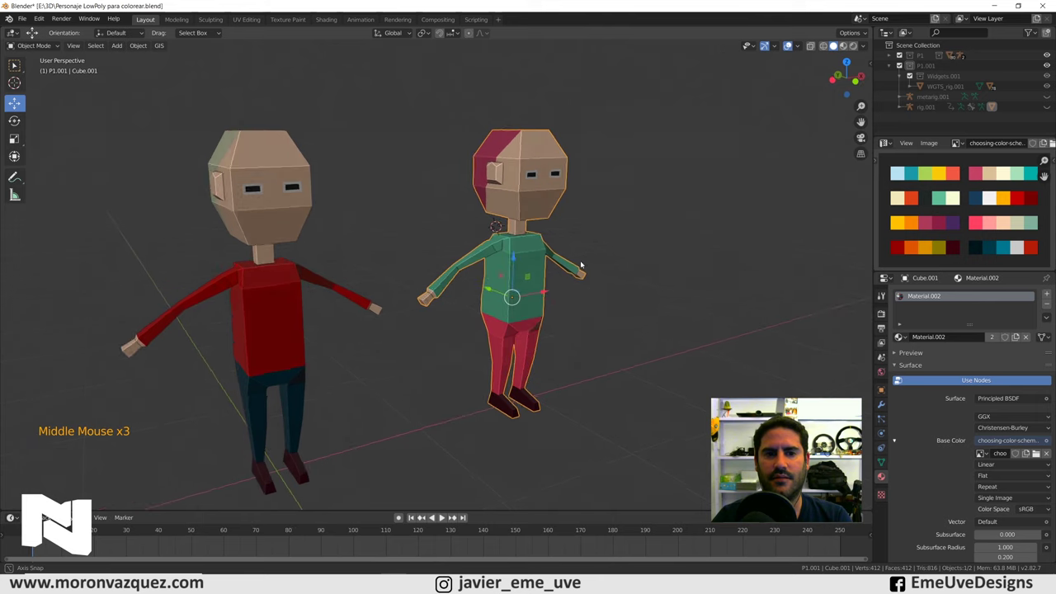
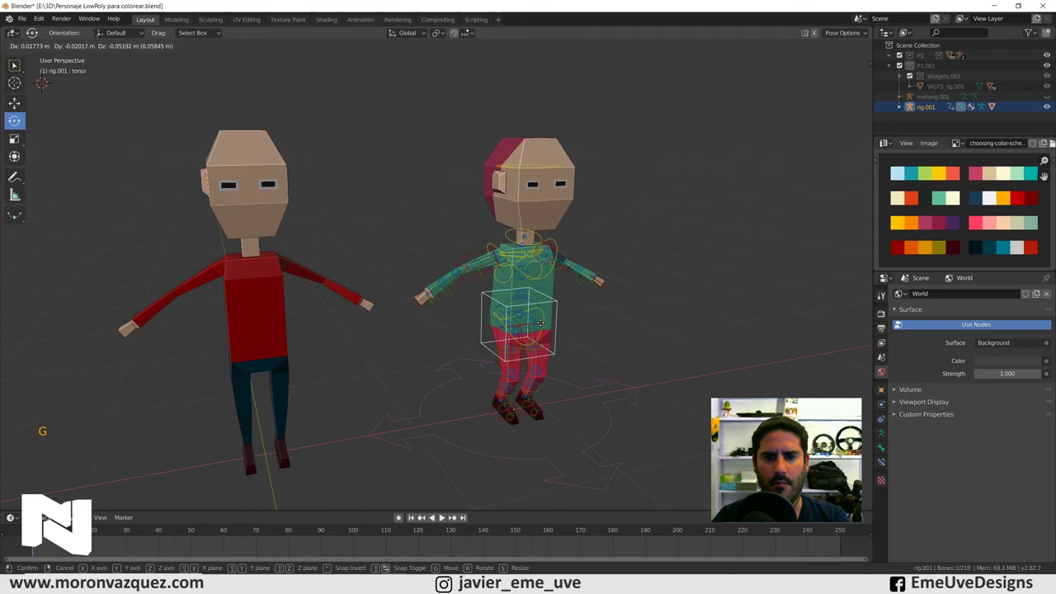
# With rig.001 visible in Pose Mode, try adjusting the torso control and cancel it.
pyautogui.middleClick(655, 320)
pyautogui.press('ctrl+z')
pyautogui.middleClick(660, 220)
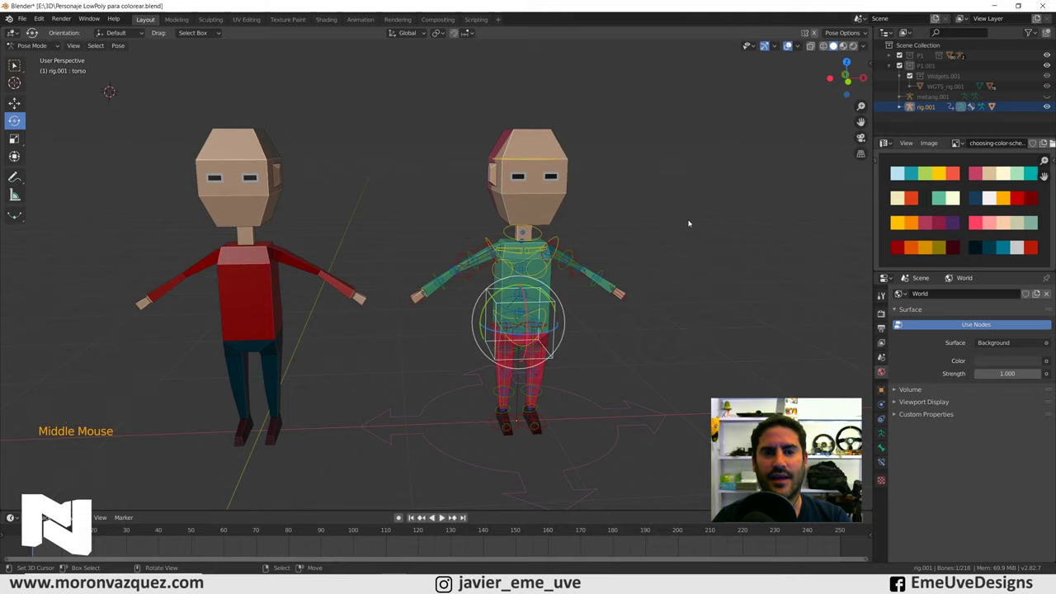
pyautogui.middleClick(484, 413)
pyautogui.middleClick(513, 405)
pyautogui.rightClick(502, 416)
# Try moving the right foot and right hand controls, cancelling each move.
pyautogui.press('g')
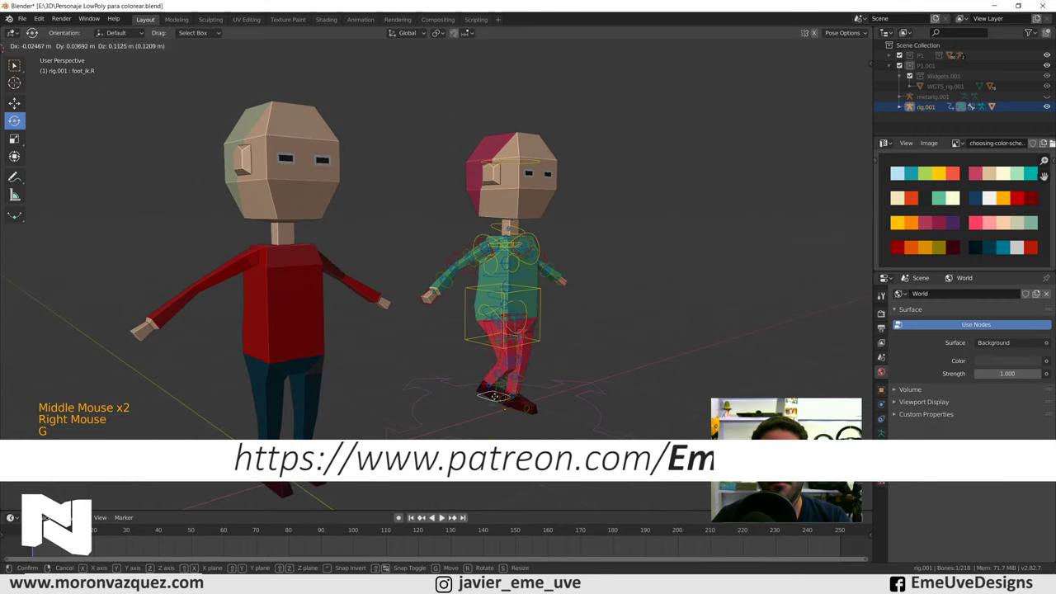
pyautogui.middleClick(457, 326)
pyautogui.rightClick(424, 304)
pyautogui.press('d')
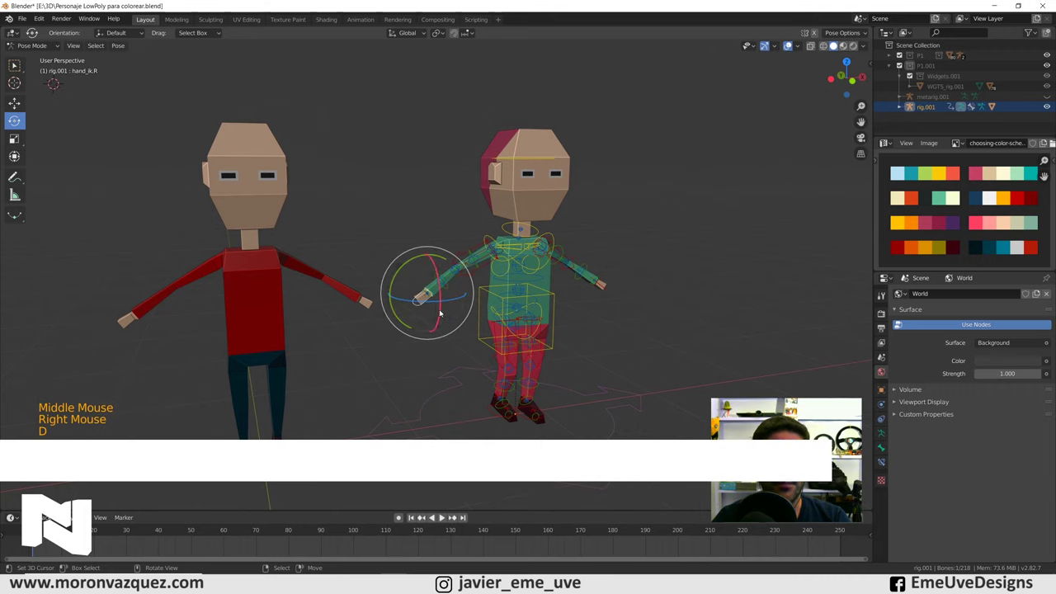
pyautogui.press('g')
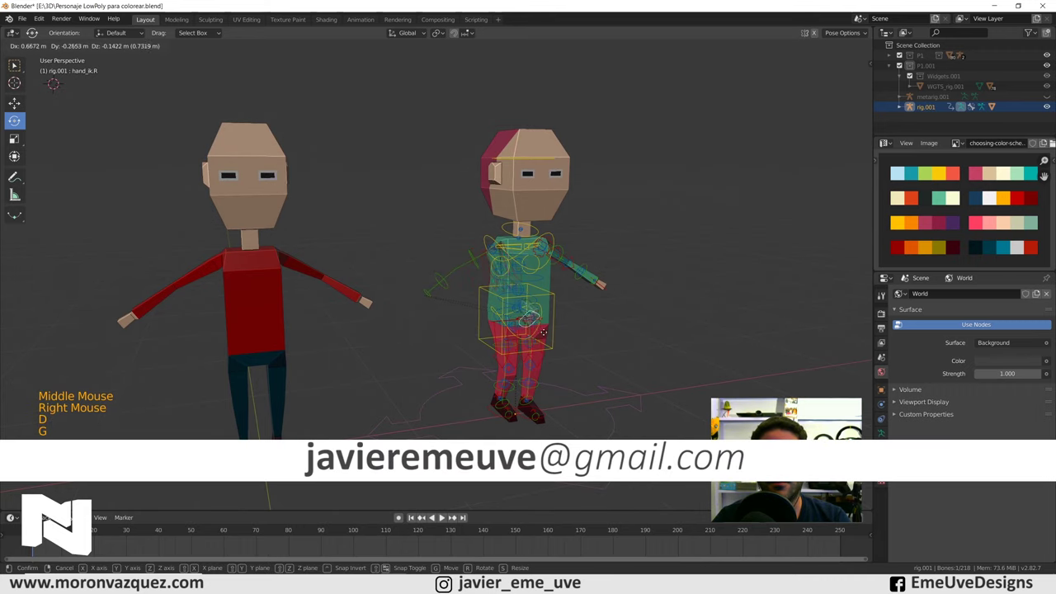
pyautogui.press('ctrl+z')
pyautogui.middleClick(637, 273)
pyautogui.middleClick(572, 220)
pyautogui.rightClick(514, 166)
# Tilt the character's head by rotating the head bone.
pyautogui.click(531, 244)
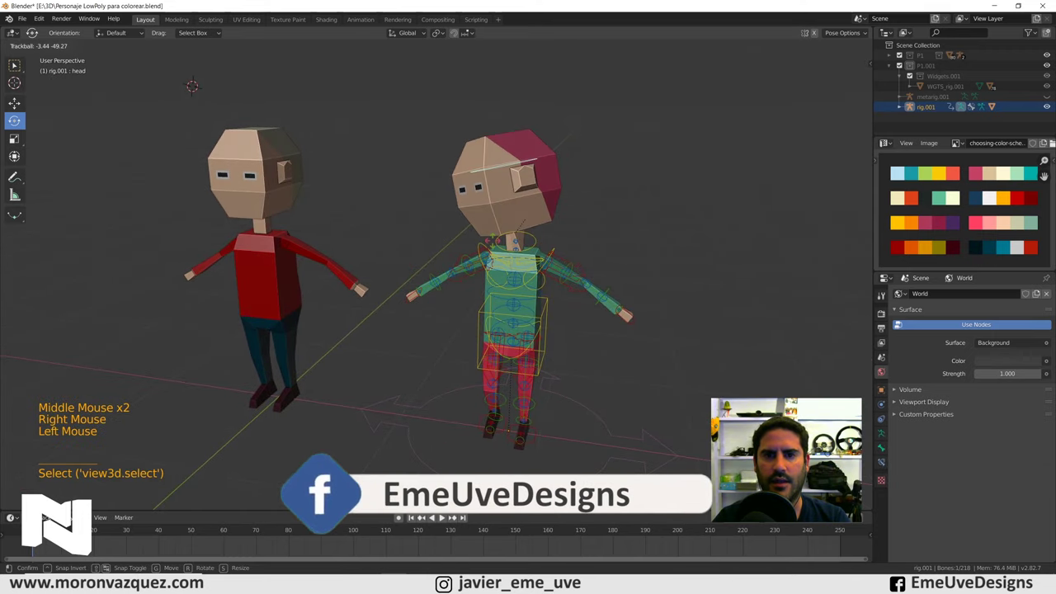